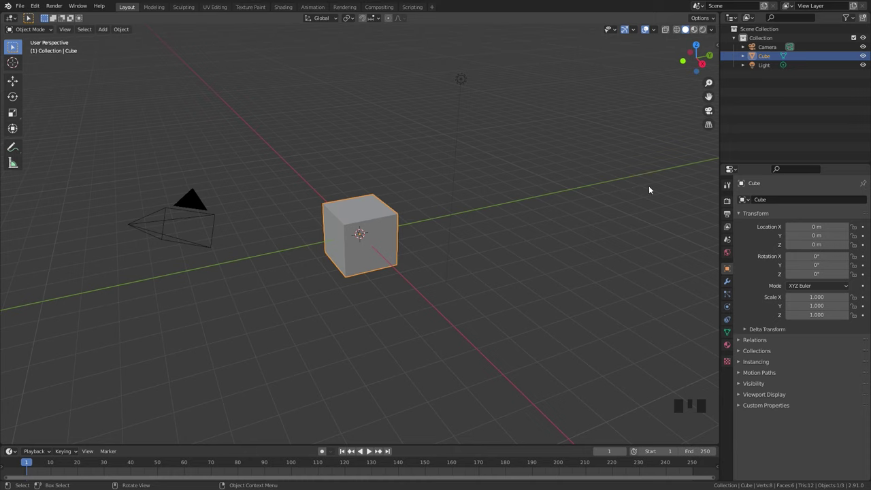
- Replace the cube with a cylinder lying along X, 2 m by 0.5 m, rotation and scale applied
{"action": "key", "text": "x"}
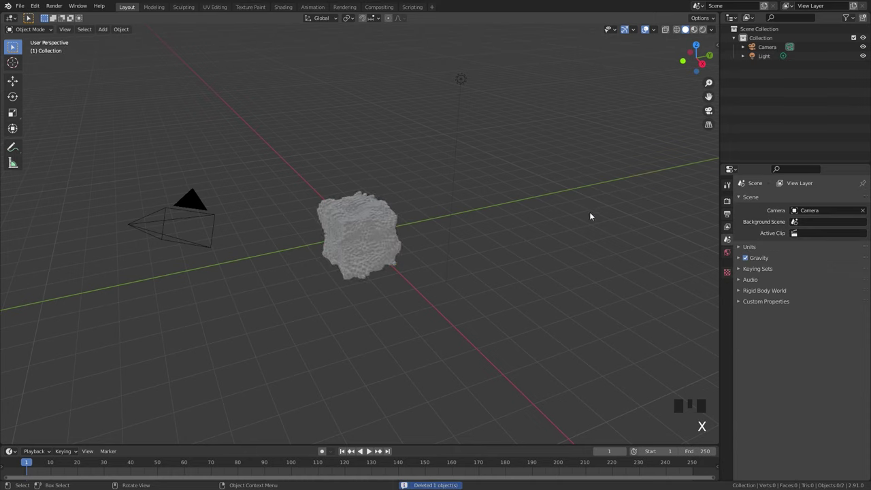
{"action": "key", "text": "shift+a"}
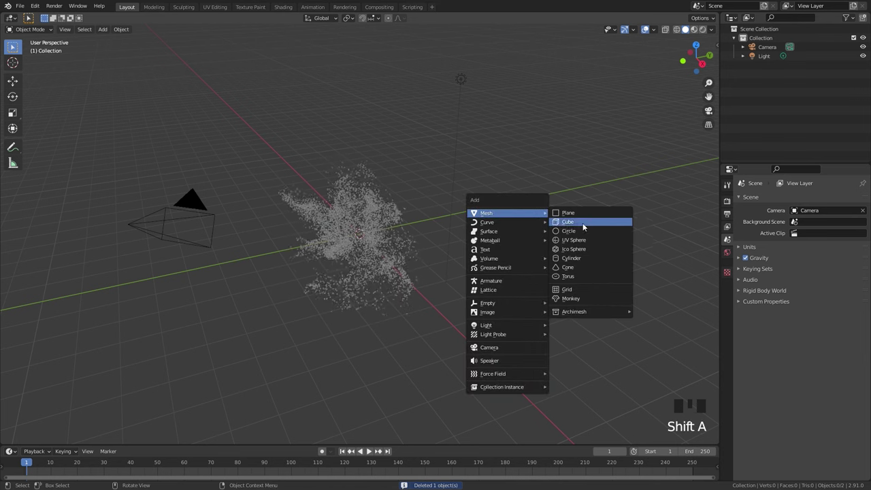
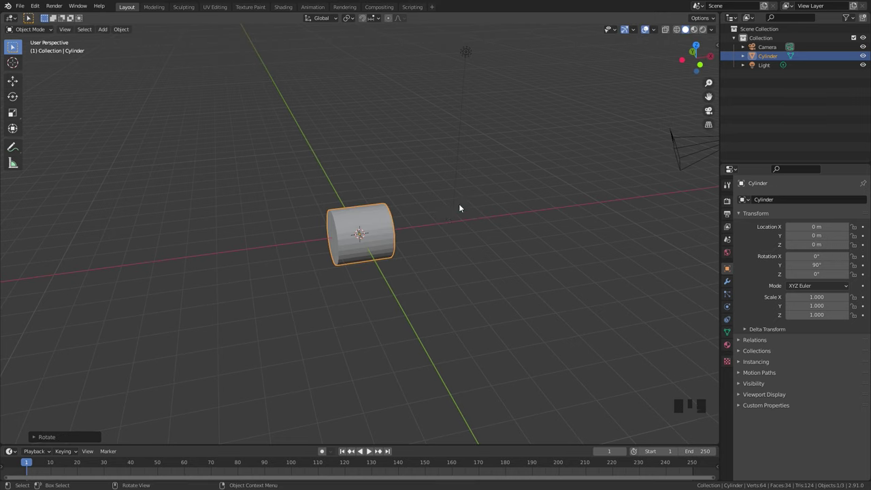
{"action": "key", "text": "n"}
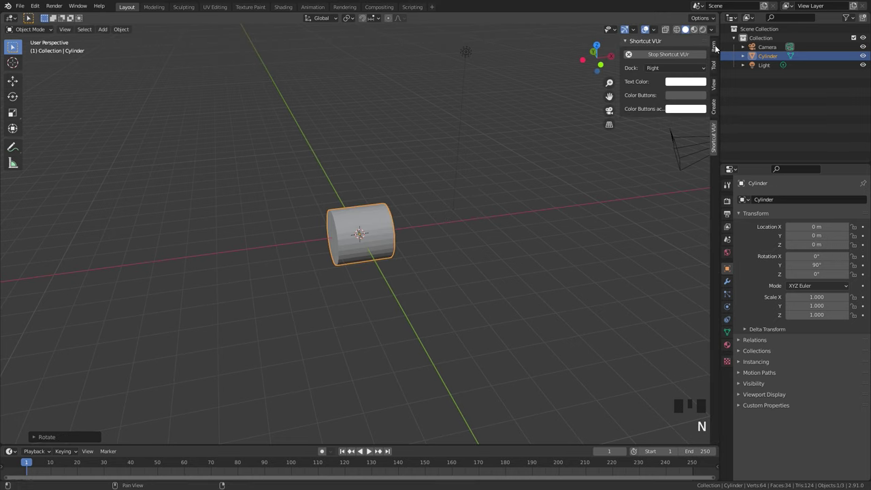
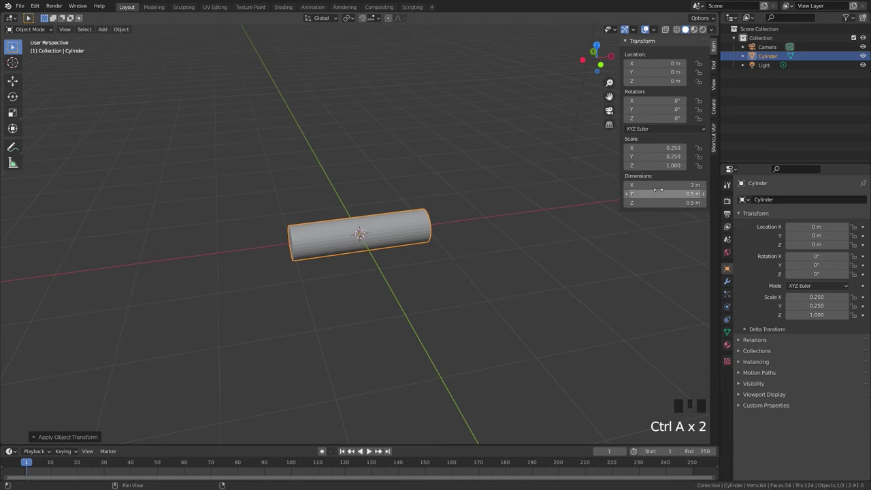
{"action": "left_click_drag", "start_coordinate": [381, 220], "coordinate": [379, 236]}
{"action": "scroll", "scroll_direction": "up", "scroll_amount": 3}
{"action": "key", "text": "ctrl+a"}
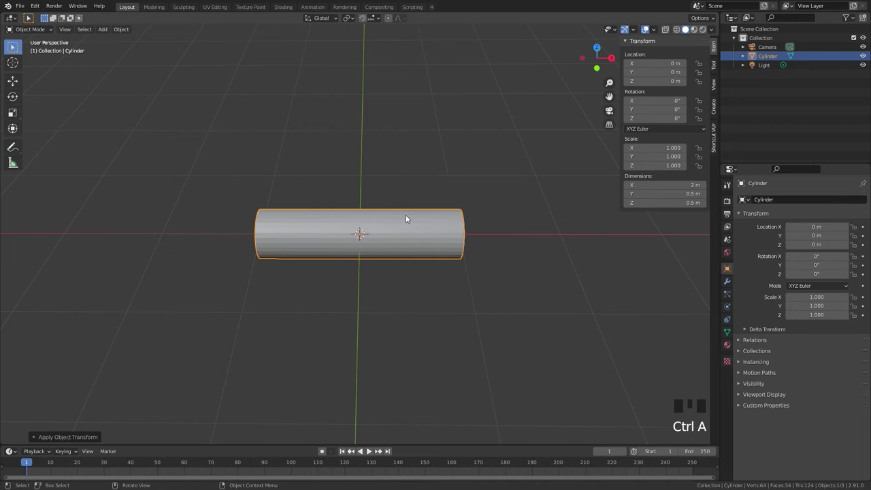
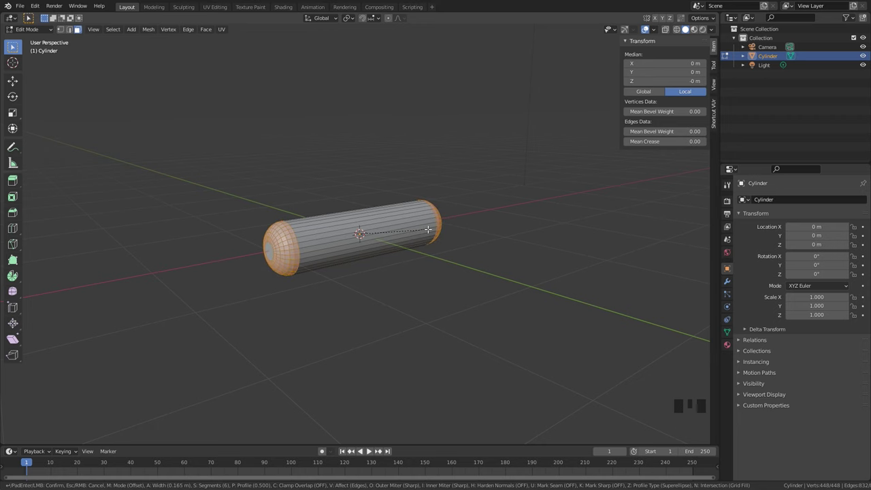
- Bevel both cylinder end edges into rounded caps and view the roller from the top
{"action": "key", "text": "Tab"}
{"action": "left_click_drag", "start_coordinate": [447, 233], "coordinate": [419, 257]}
{"action": "key", "text": "KP_7"}
{"action": "key", "text": "shift+a"}
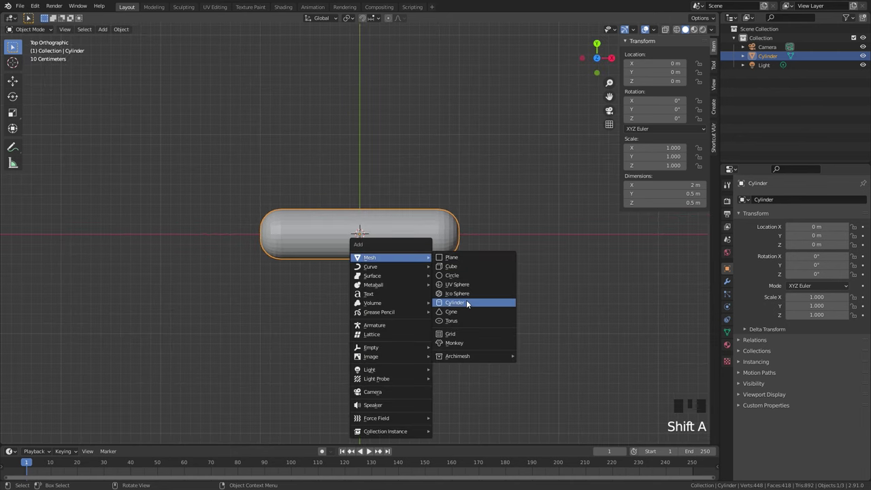
- Shape a thin bent handle cylinder and extend its straight grip along Y
{"action": "key", "text": "r"}
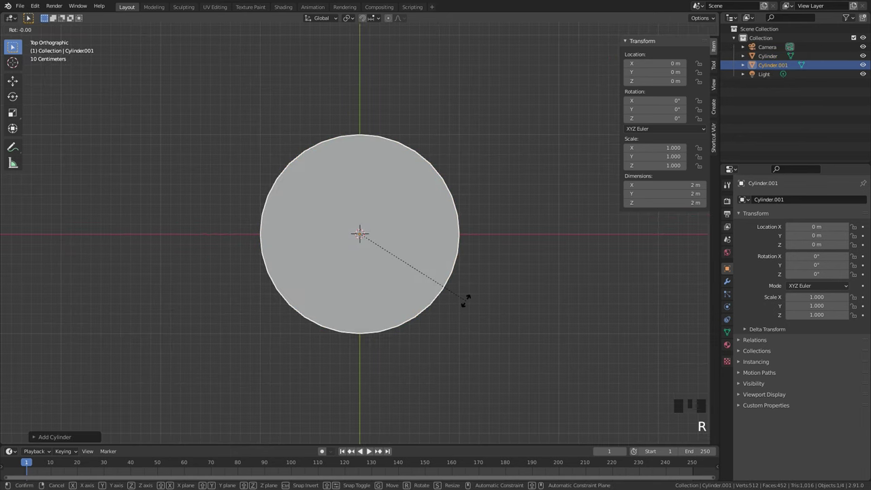
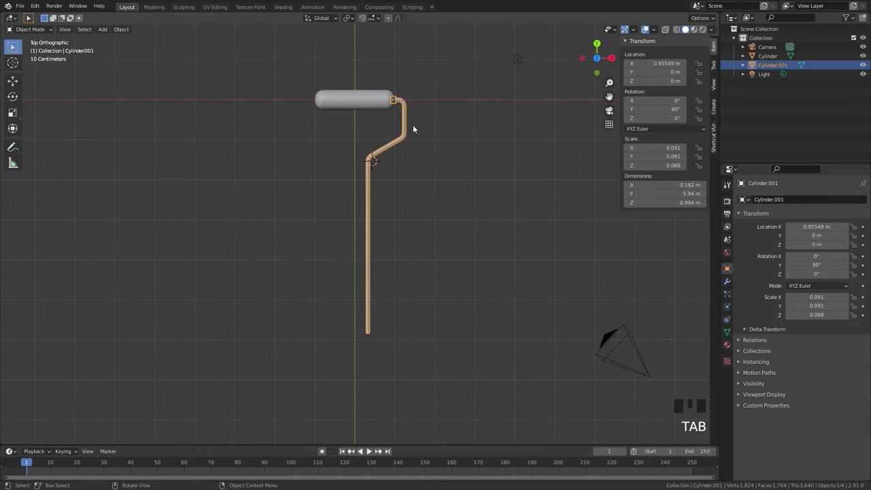
{"action": "key", "text": "Tab"}
{"action": "key", "text": "g"}
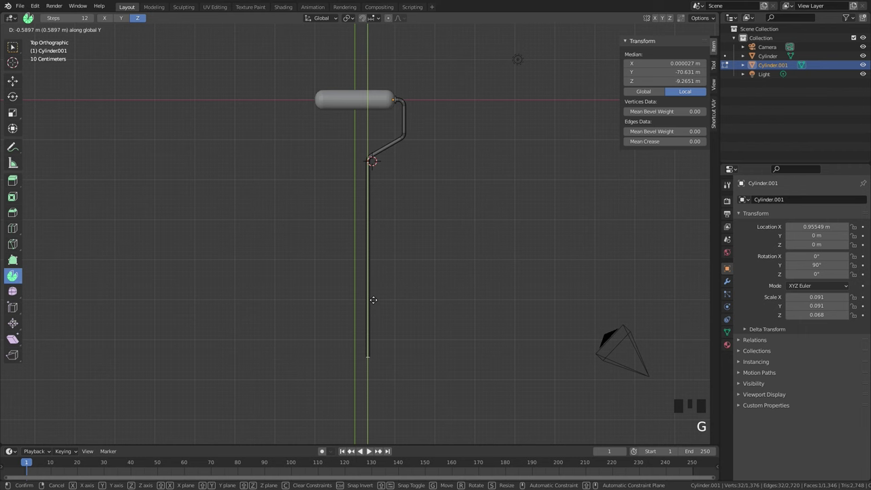
{"action": "key", "text": "Tab"}
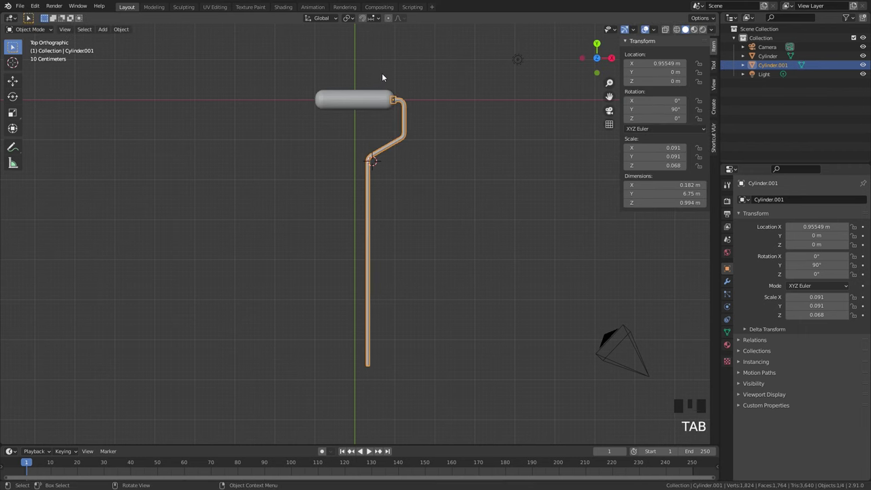
- Bring the roller into view and select it for constraining
{"action": "left_click_drag", "start_coordinate": [391, 101], "coordinate": [411, 233]}
{"action": "scroll", "scroll_direction": "up", "scroll_amount": 3}
{"action": "left_click", "coordinate": [386, 237]}
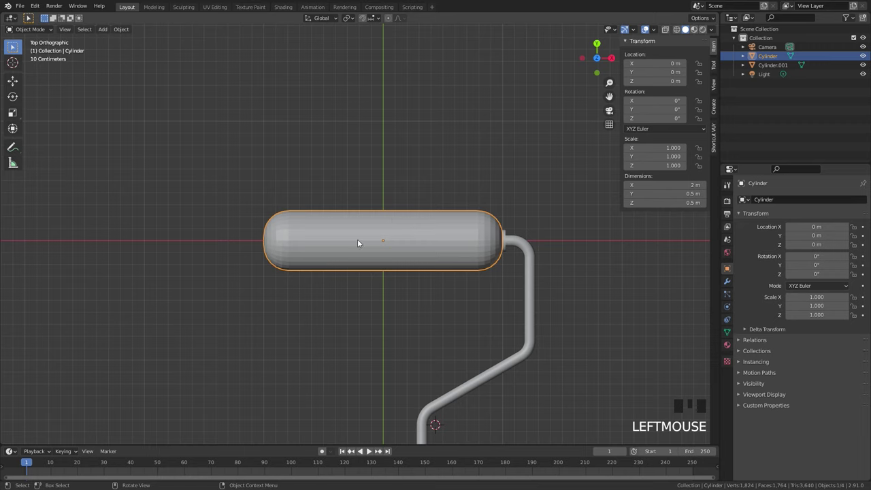
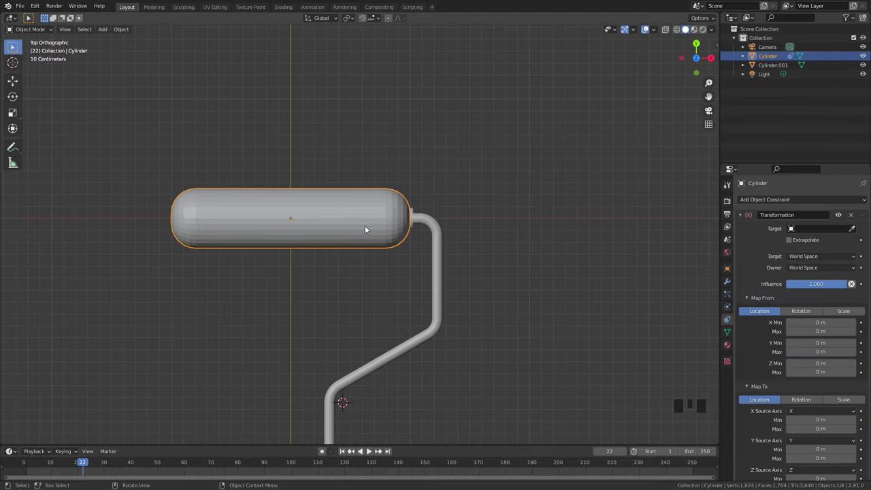
- Nudge the handle so it sits against the roller's right end
{"action": "left_click_drag", "start_coordinate": [441, 232], "coordinate": [361, 223]}
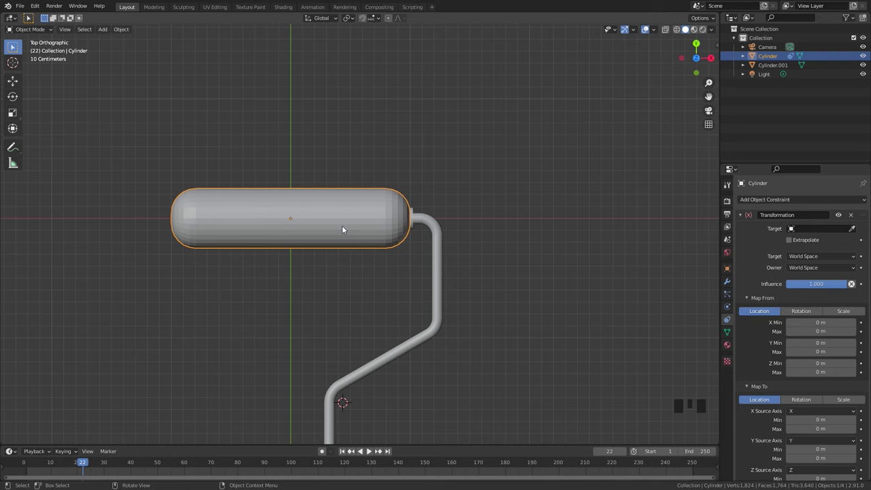
{"action": "left_click", "coordinate": [436, 250]}
{"action": "key", "text": "g"}
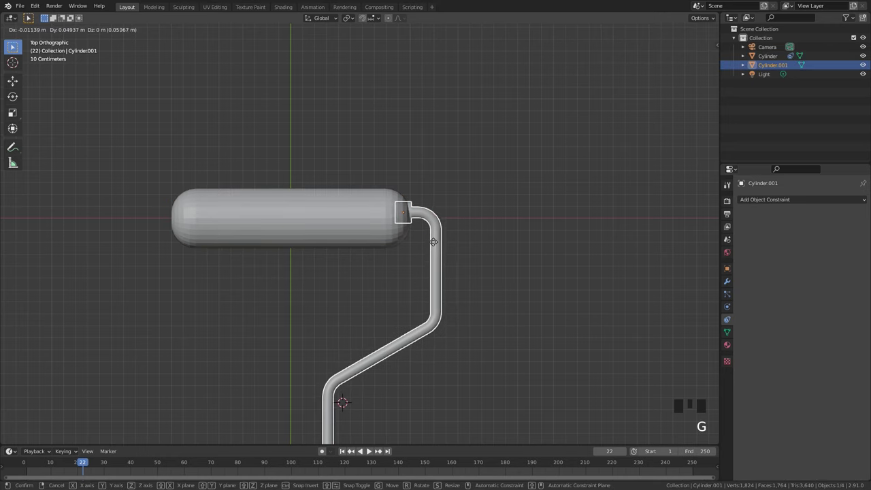
- Give the roller a Transformation constraint mapping from location
{"action": "left_click", "coordinate": [315, 221]}
{"action": "scroll", "scroll_direction": "down", "scroll_amount": 3}
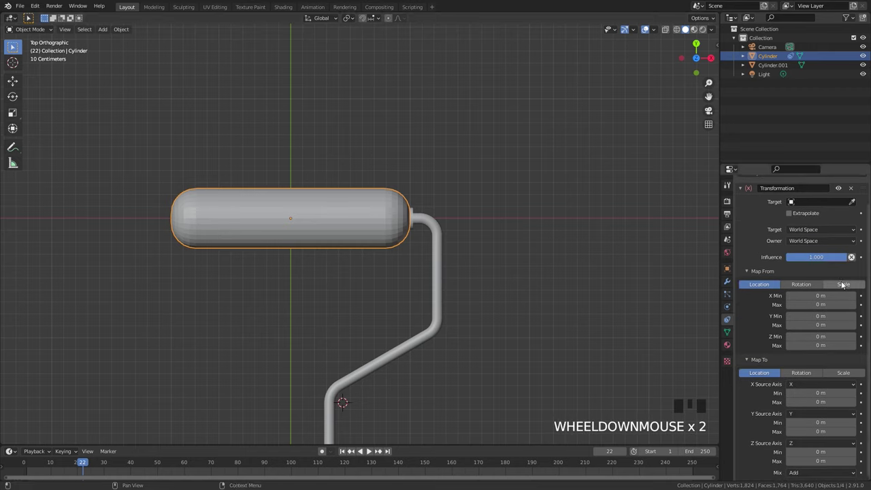
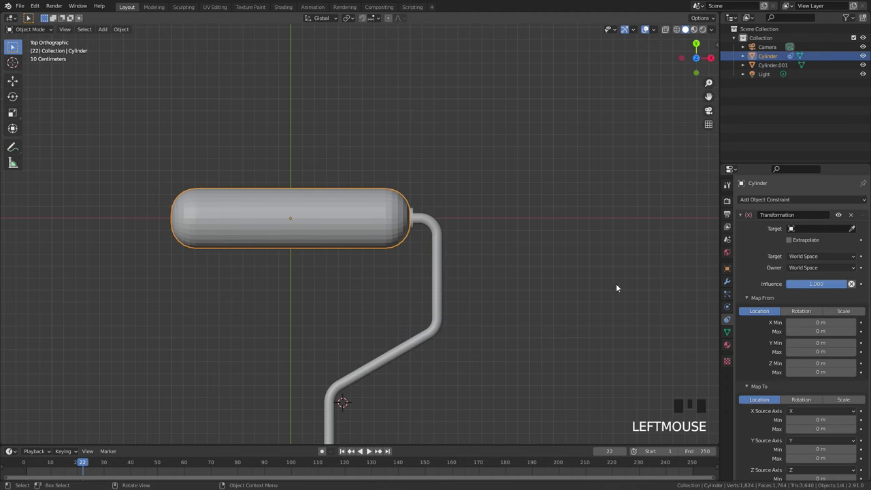
{"action": "left_click", "coordinate": [358, 211]}
{"action": "left_click_drag", "start_coordinate": [444, 246], "coordinate": [444, 287]}
- Parent the roller to the handle and move the handle to confirm it follows
{"action": "key", "text": "ctrl+p"}
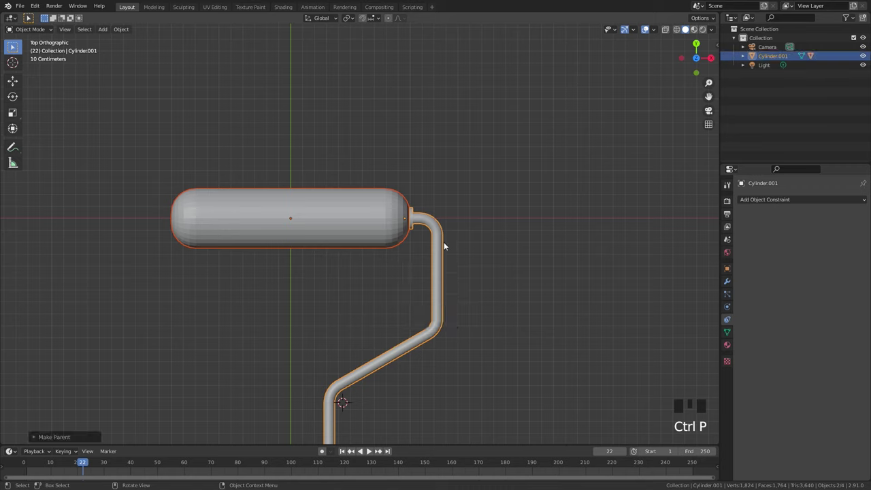
{"action": "left_click", "coordinate": [438, 246]}
{"action": "key", "text": "g"}
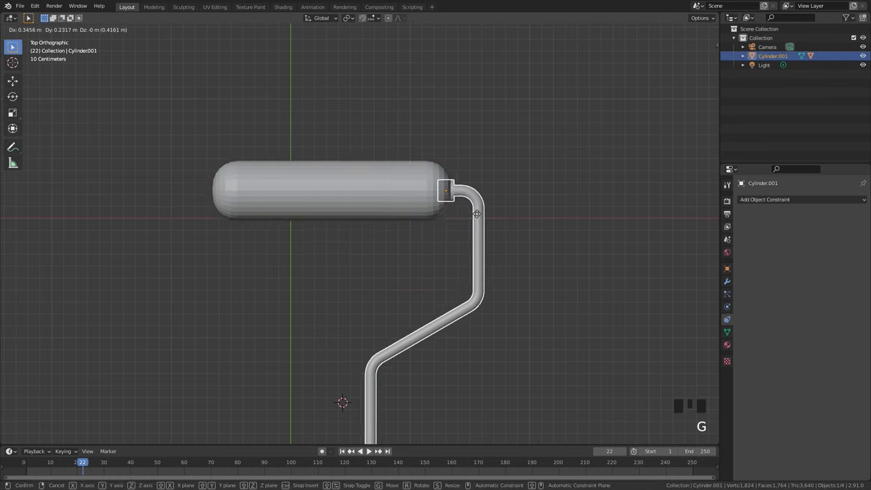
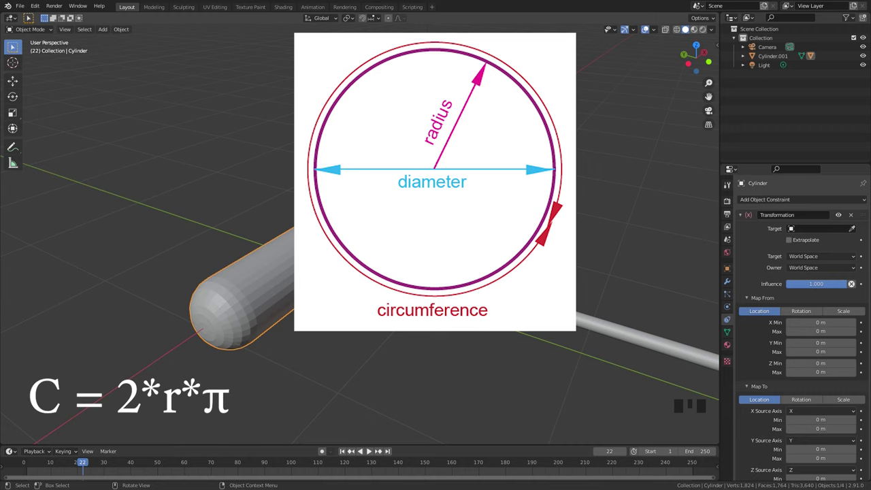
- Show the Item sidebar and paste the half-pi value 1.570795 for the constraint
{"action": "key", "text": "n"}
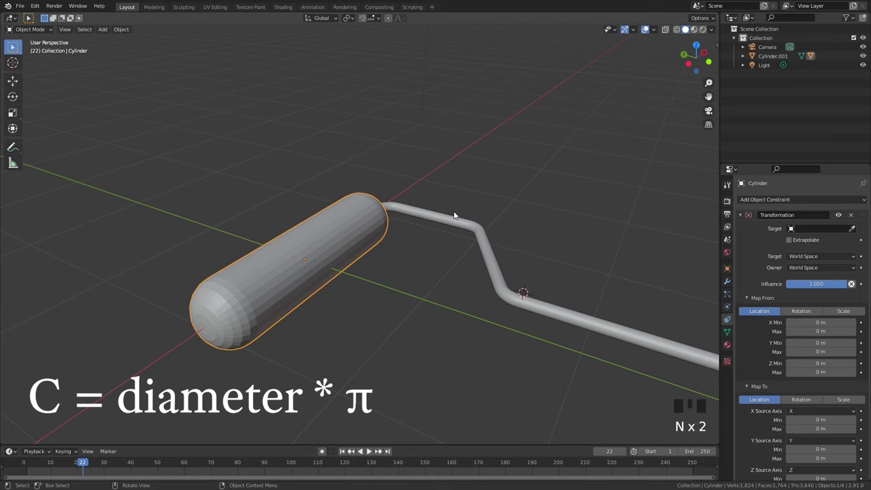
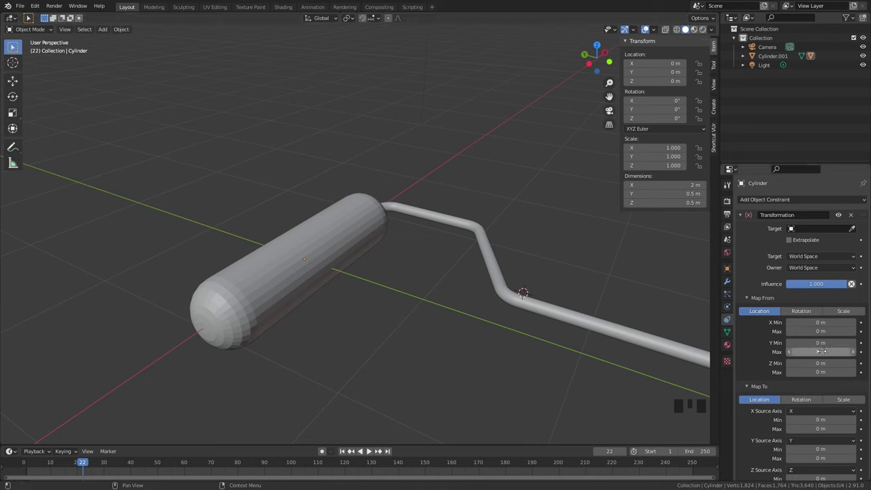
{"action": "key", "text": "ctrl+v"}
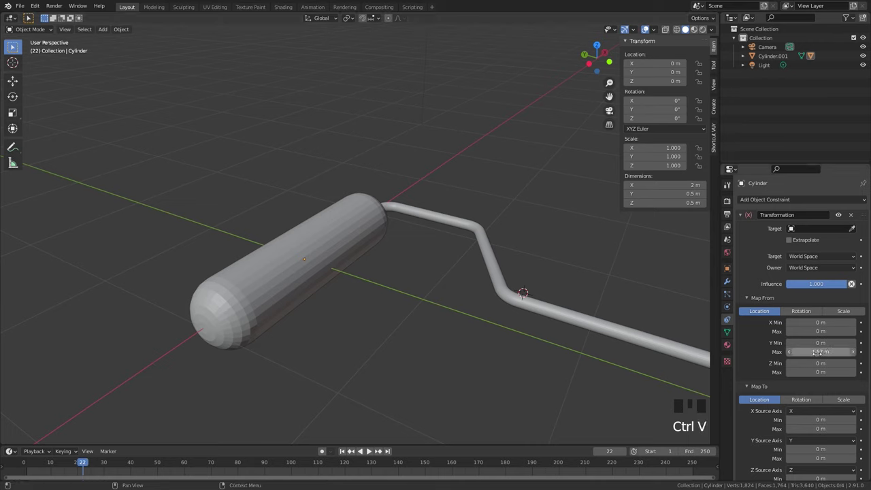
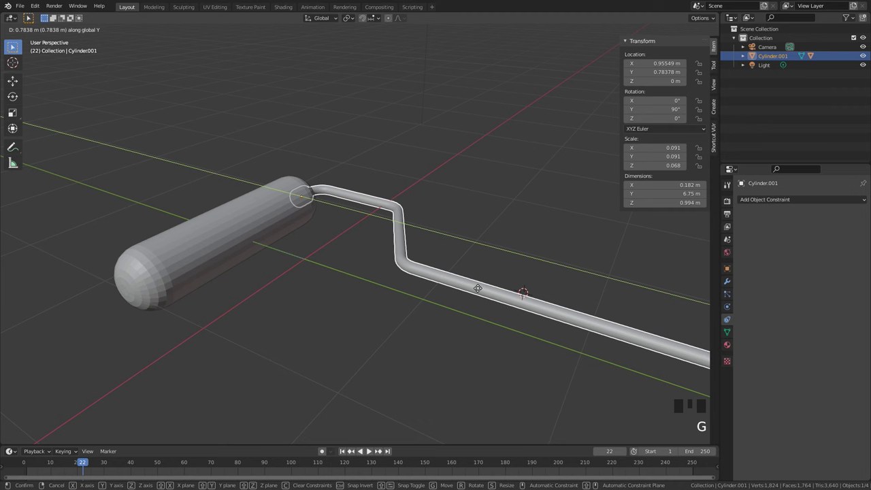
- Set the constraint's Y location maximum to 1.57 m
{"action": "left_click_drag", "start_coordinate": [332, 249], "coordinate": [673, 379]}
{"action": "scroll", "scroll_direction": "down", "scroll_amount": 3}
{"action": "left_click_drag", "start_coordinate": [802, 384], "coordinate": [755, 358]}
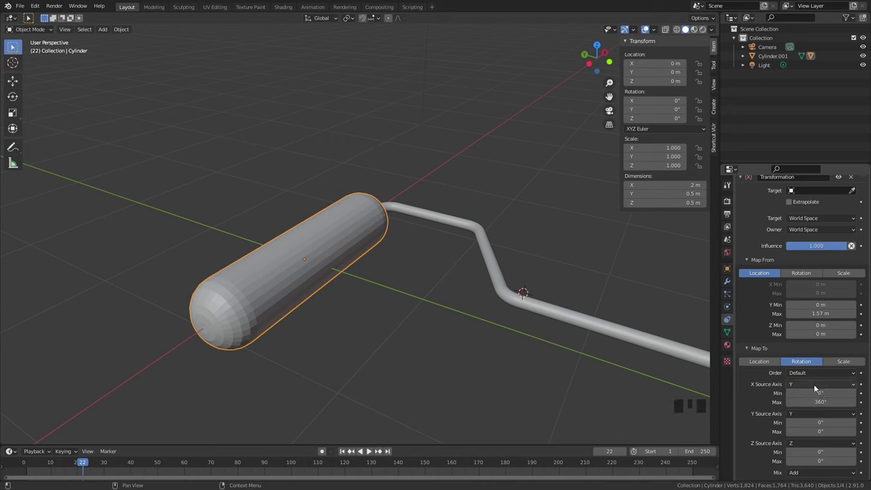
- Slide the handle along Y to test, then apply the handle's rotation
{"action": "left_click_drag", "start_coordinate": [525, 301], "coordinate": [543, 309]}
{"action": "key", "text": "g"}
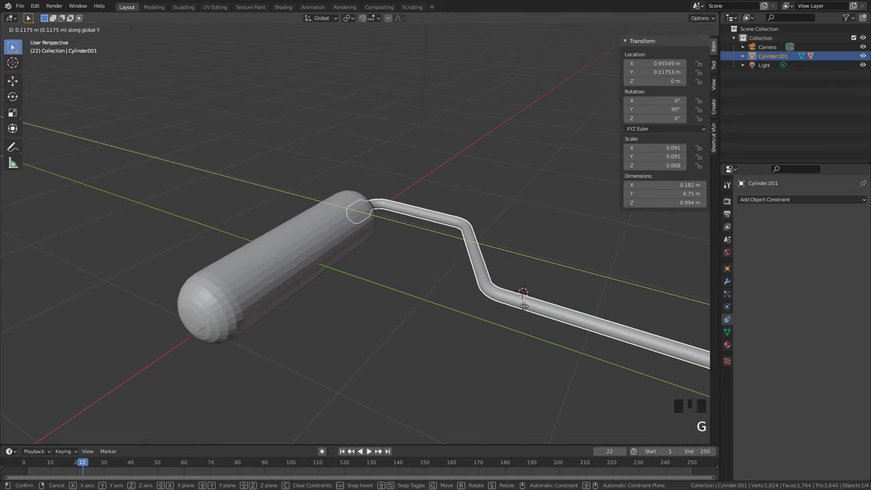
{"action": "key", "text": "ctrl+a"}
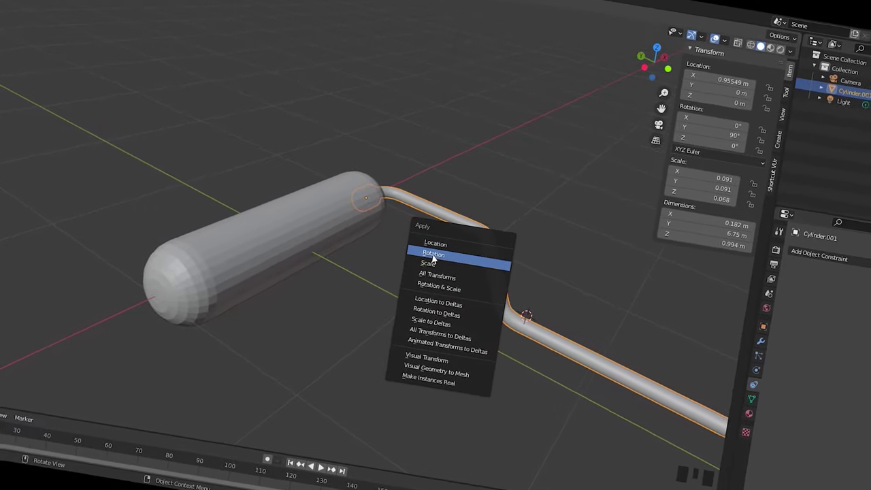
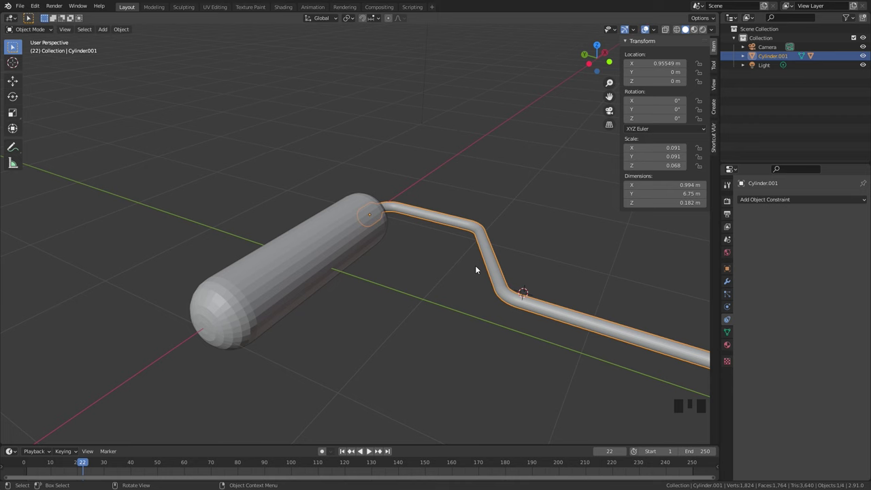
- Enable Extrapolate on the roller's constraint and test by sliding the handle along Y
{"action": "left_click", "coordinate": [342, 232]}
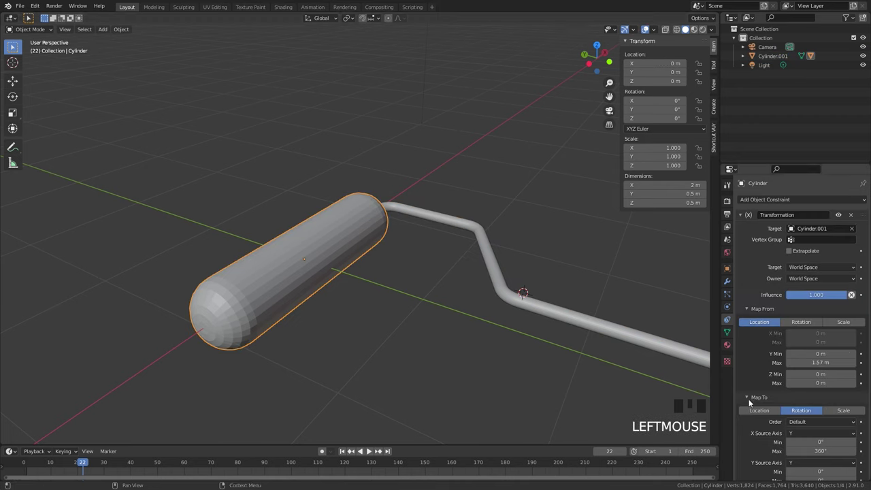
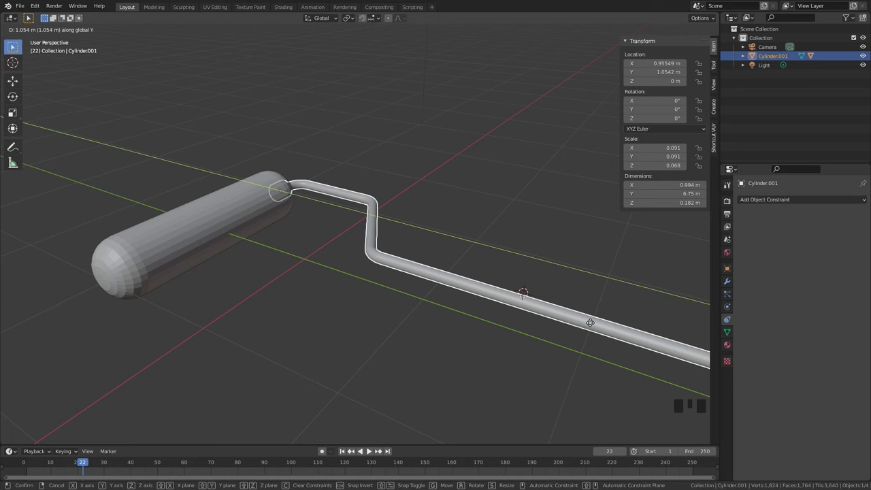
{"action": "scroll", "scroll_direction": "up", "scroll_amount": 3}
{"action": "key", "text": "g"}
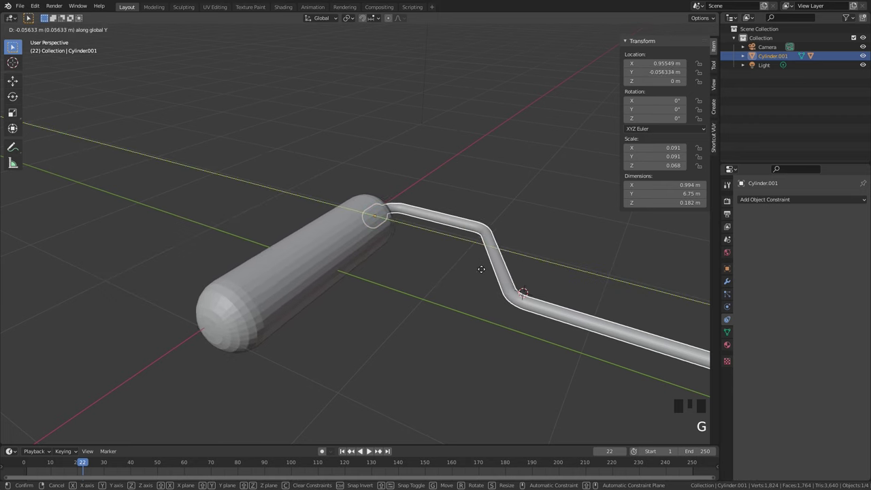
{"action": "left_click", "coordinate": [332, 255]}
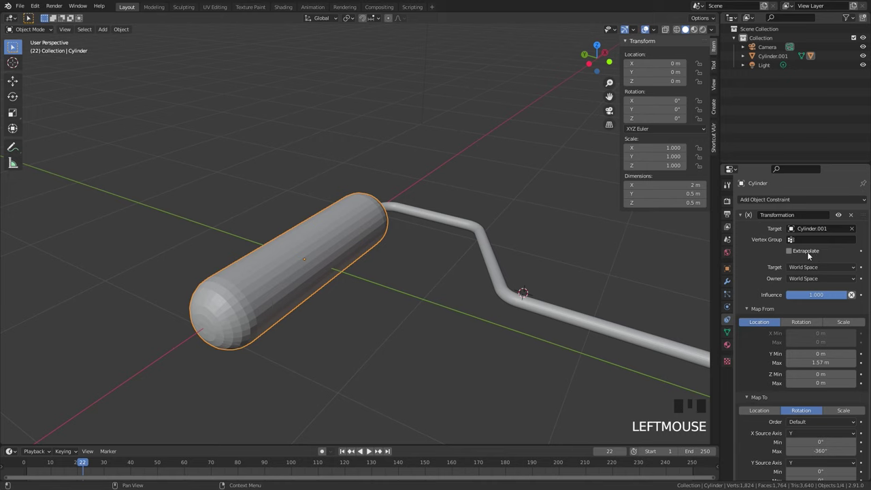
{"action": "left_click", "coordinate": [792, 255]}
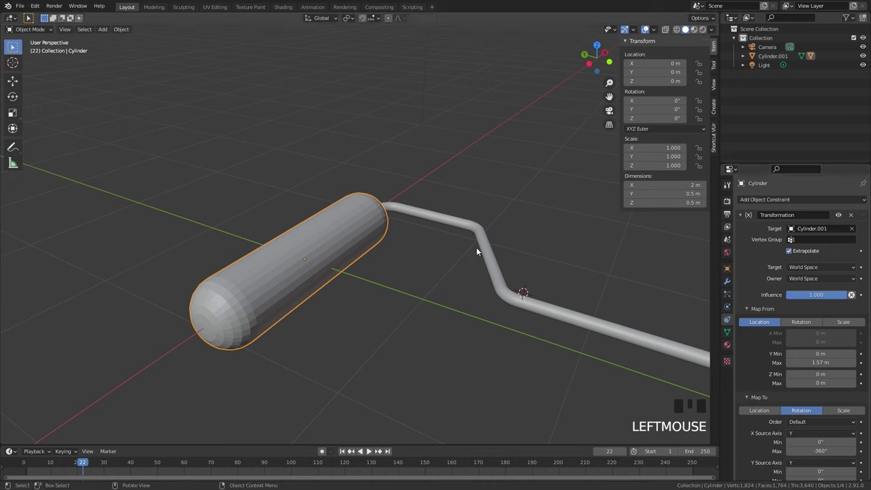
{"action": "left_click", "coordinate": [484, 244]}
{"action": "key", "text": "g"}
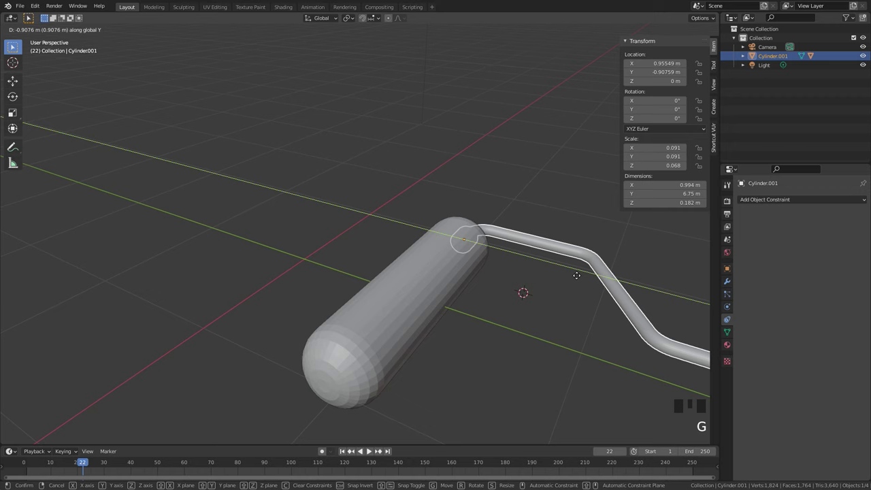
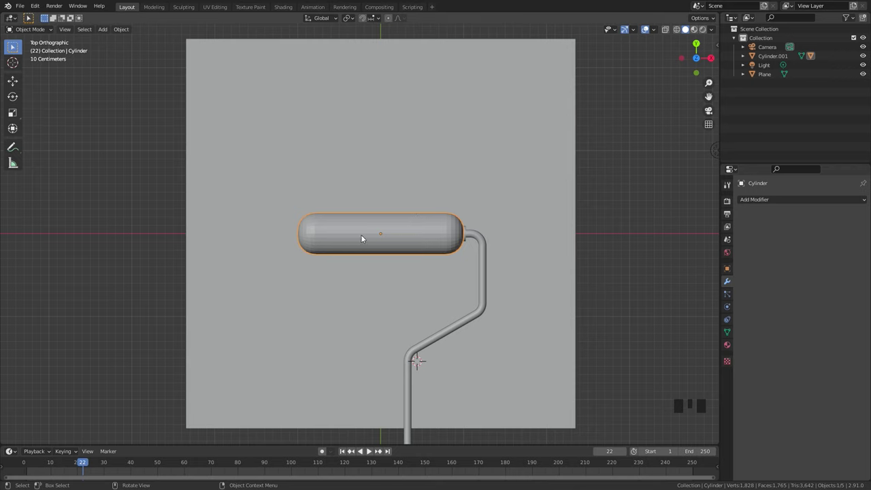
- Add 14 loop cuts around the roller cylinder
{"action": "key", "text": "Tab"}
{"action": "scroll", "scroll_direction": "up", "scroll_amount": 3}
{"action": "key", "text": "ctrl+r"}
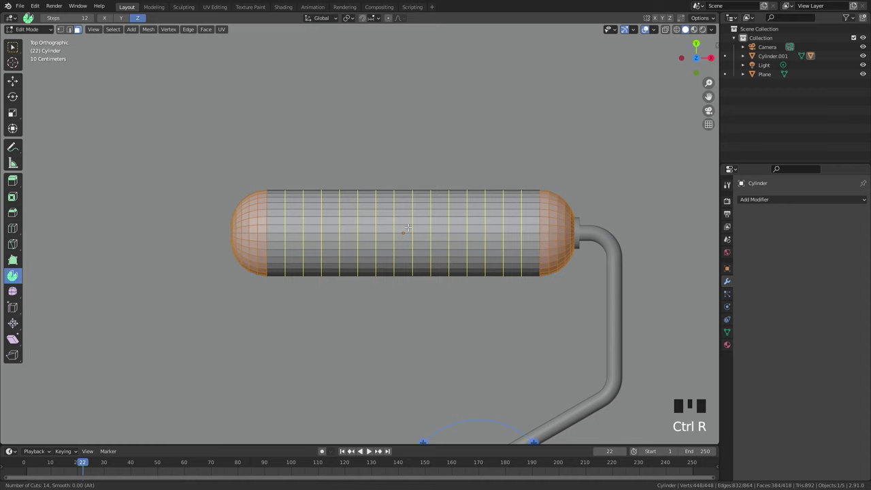
{"action": "key", "text": "Tab"}
- Add a Displace modifier with an image-type texture for a lumpy surface
{"action": "left_click_drag", "start_coordinate": [781, 200], "coordinate": [806, 232]}
{"action": "left_click_drag", "start_coordinate": [806, 233], "coordinate": [732, 364]}
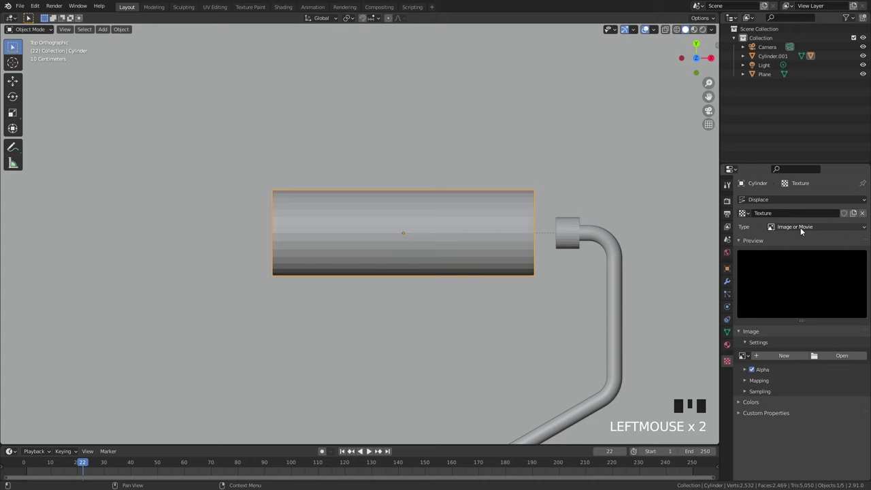
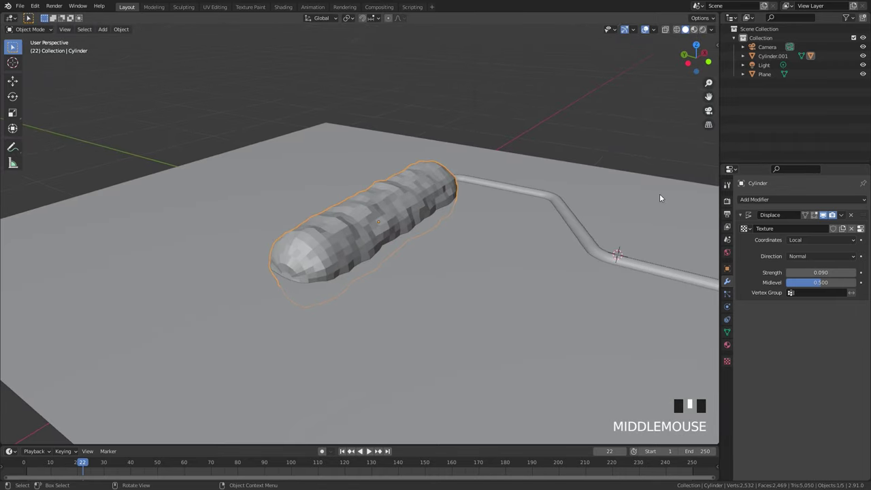
- Add a Subdivision modifier above Displace, viewport 1 and render 2
{"action": "left_click_drag", "start_coordinate": [764, 203], "coordinate": [406, 195]}
{"action": "left_click_drag", "start_coordinate": [406, 196], "coordinate": [408, 198]}
{"action": "left_click_drag", "start_coordinate": [408, 198], "coordinate": [405, 255]}
{"action": "left_click_drag", "start_coordinate": [405, 255], "coordinate": [844, 294]}
{"action": "left_click", "coordinate": [844, 293]}
{"action": "left_click_drag", "start_coordinate": [864, 307], "coordinate": [862, 203]}
{"action": "left_click_drag", "start_coordinate": [358, 284], "coordinate": [343, 258]}
- From top view, select the plane and show its Physics options
{"action": "key", "text": "KP_7"}
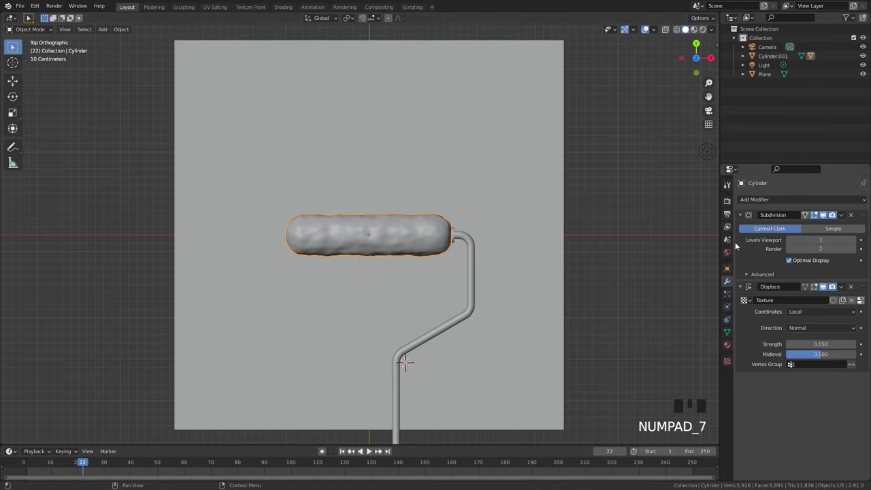
{"action": "left_click_drag", "start_coordinate": [742, 210], "coordinate": [518, 177]}
- Make the plane a Dynamic Paint canvas outputting a 2000-resolution image sequence to an output folder
{"action": "left_click", "coordinate": [728, 310]}
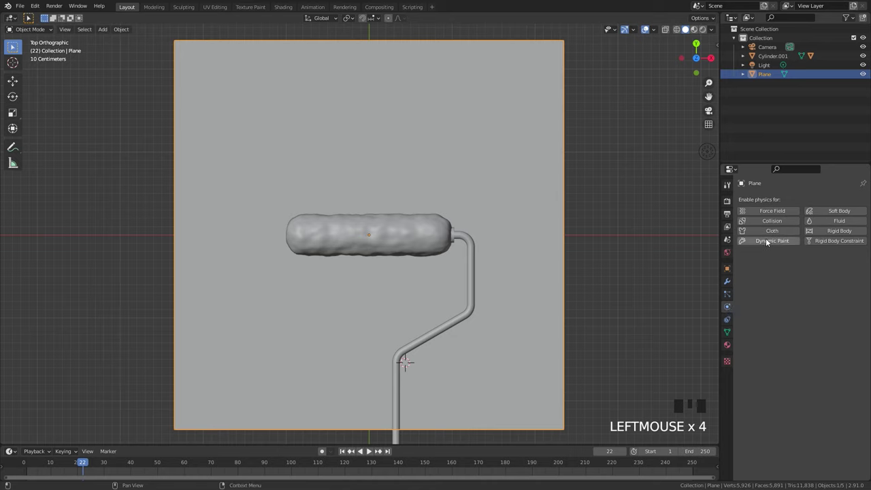
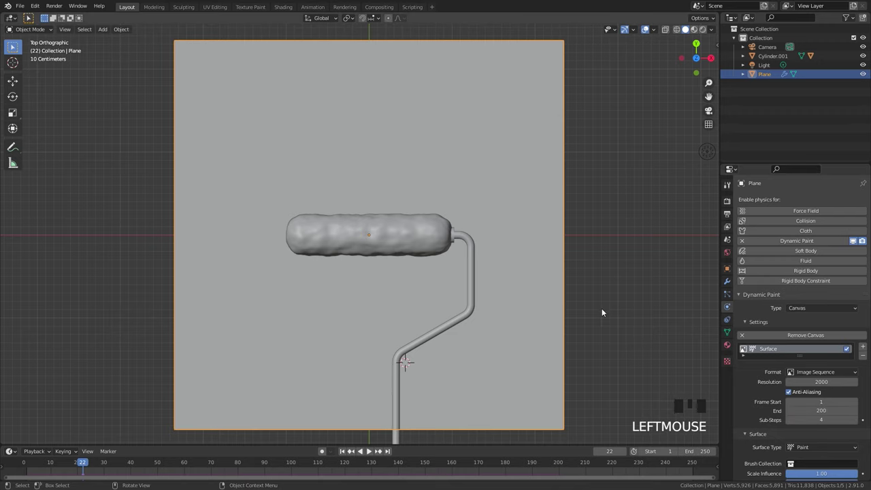
{"action": "left_click", "coordinate": [477, 284]}
{"action": "key", "text": "g"}
{"action": "left_click", "coordinate": [511, 212]}
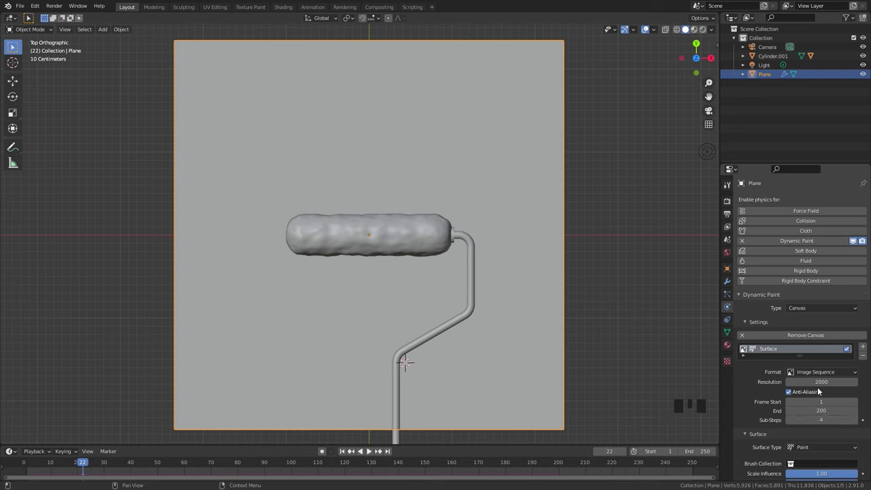
{"action": "scroll", "scroll_direction": "down", "scroll_amount": 3}
{"action": "left_click_drag", "start_coordinate": [758, 472], "coordinate": [787, 419]}
{"action": "scroll", "scroll_direction": "down", "scroll_amount": 3}
{"action": "scroll", "scroll_direction": "down", "scroll_amount": 3}
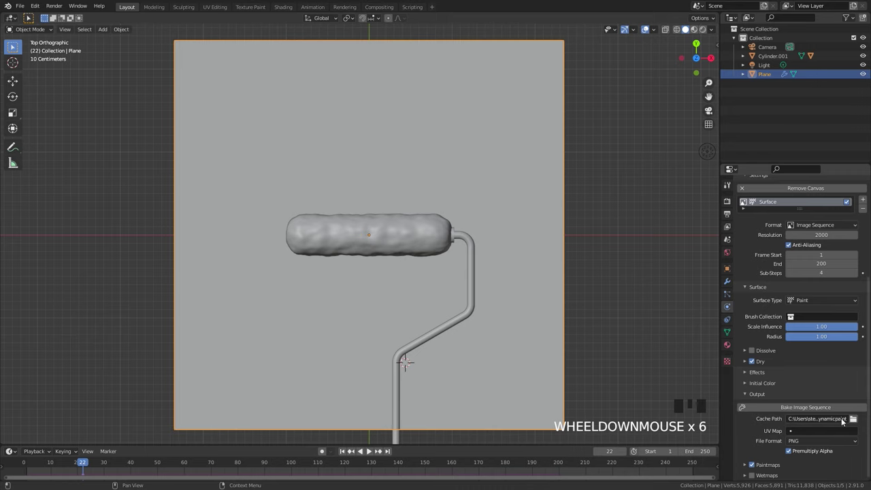
{"action": "left_click_drag", "start_coordinate": [857, 421], "coordinate": [593, 385]}
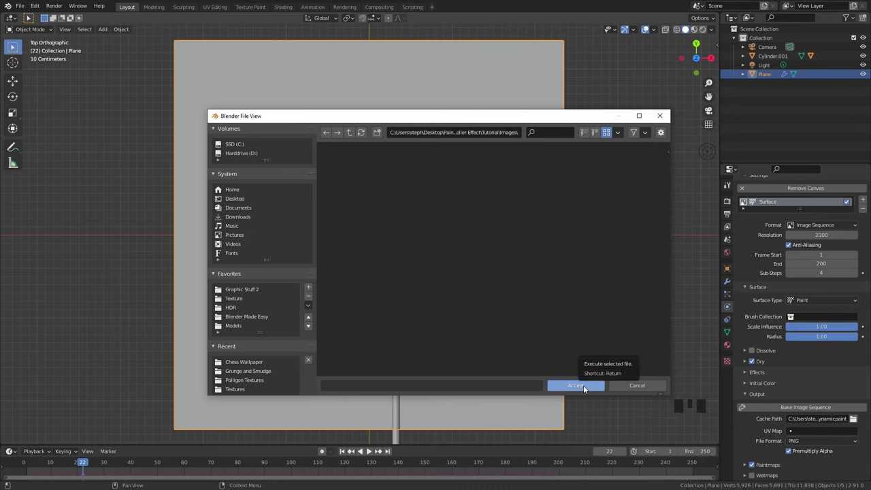
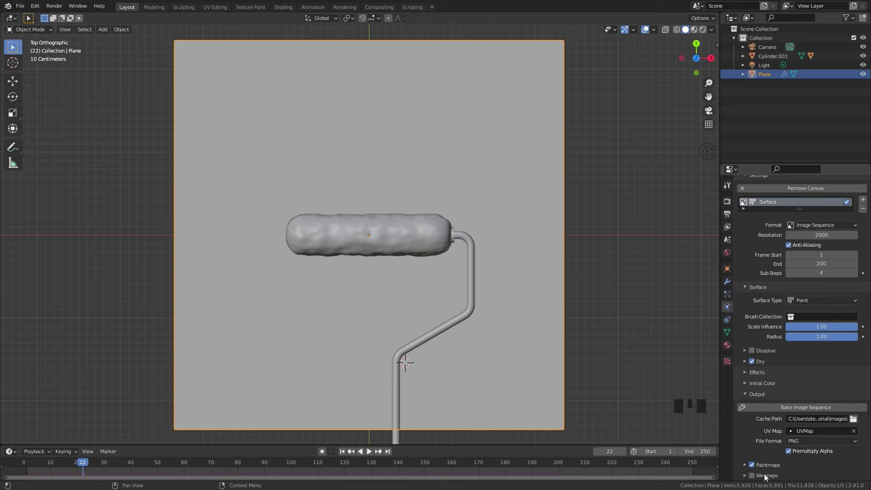
- Make the roller cylinder a Dynamic Paint brush and choose its paint colour
{"action": "left_click", "coordinate": [681, 236]}
{"action": "left_click", "coordinate": [423, 234]}
{"action": "left_click_drag", "start_coordinate": [767, 241], "coordinate": [811, 345]}
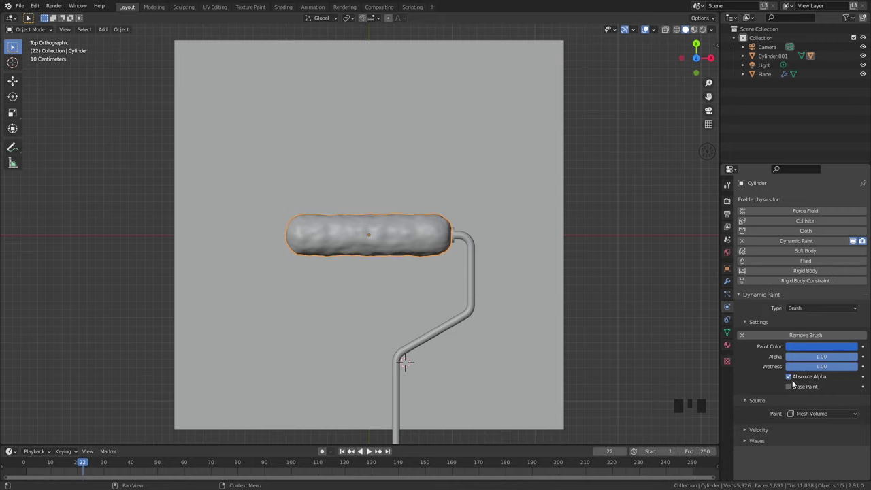
- Lower the handle along Z so the roller rests on the plane, then slide and rotate it toward the lower edge
{"action": "left_click_drag", "start_coordinate": [495, 294], "coordinate": [436, 239]}
{"action": "scroll", "scroll_direction": "up", "scroll_amount": 3}
{"action": "key", "text": "g"}
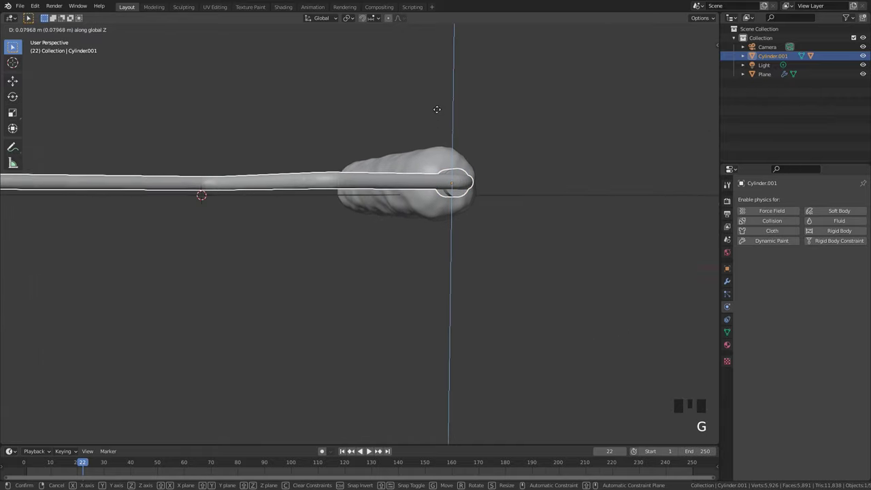
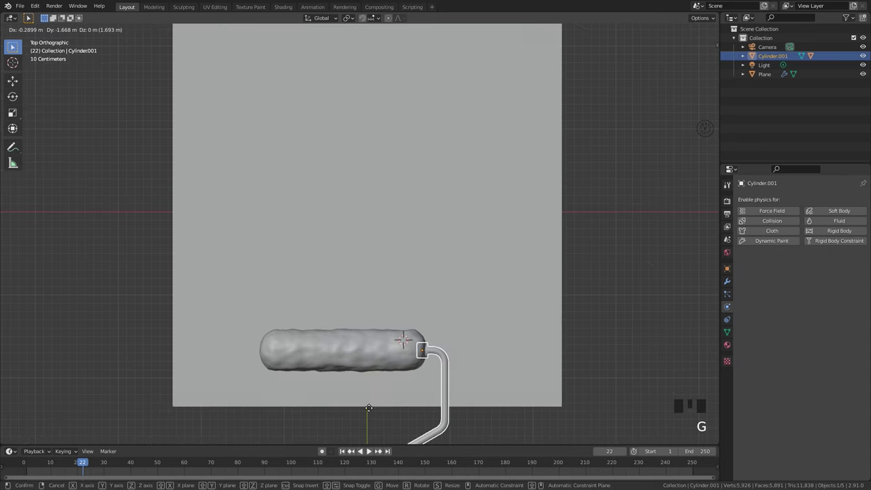
{"action": "key", "text": "r"}
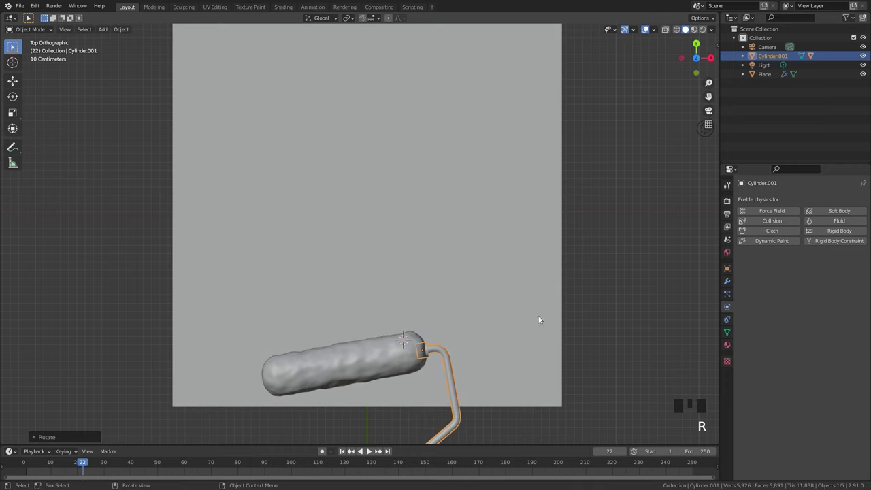
- Keyframe the handle from frame 1 about every 40 frames to roll across the plane, then play it through
{"action": "left_click_drag", "start_coordinate": [345, 454], "coordinate": [389, 246]}
{"action": "key", "text": "i"}
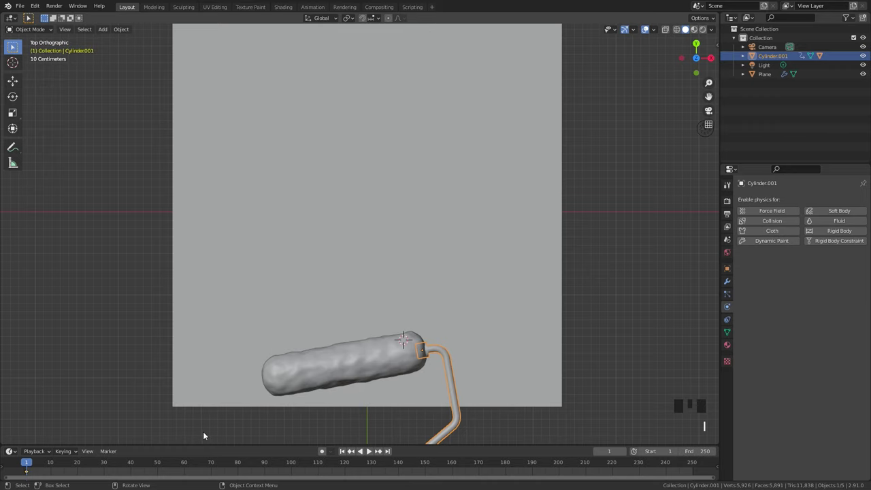
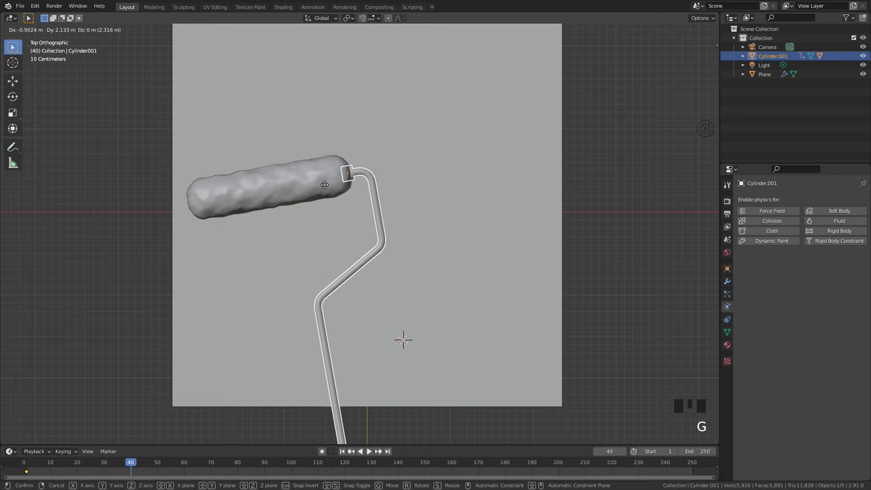
{"action": "key", "text": "i"}
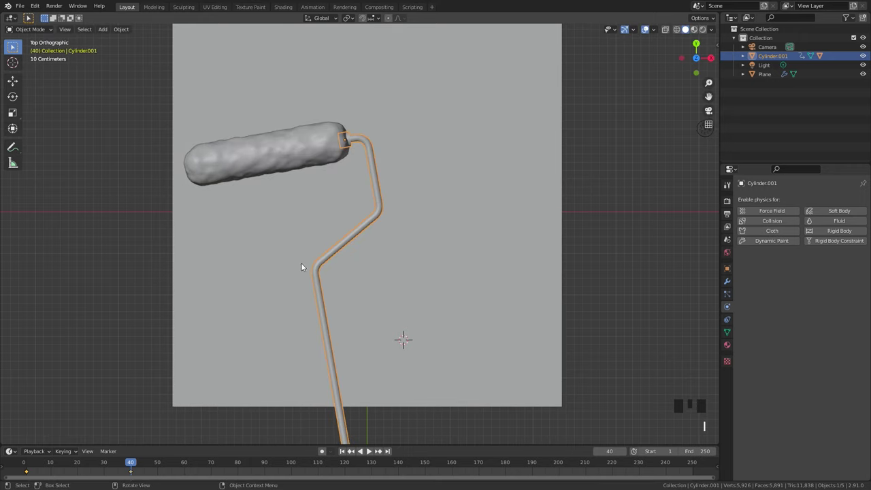
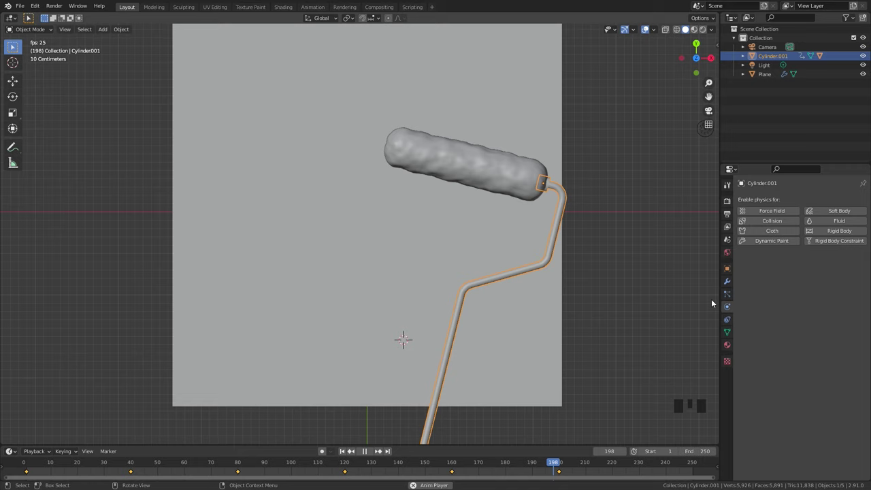
{"action": "key", "text": "space"}
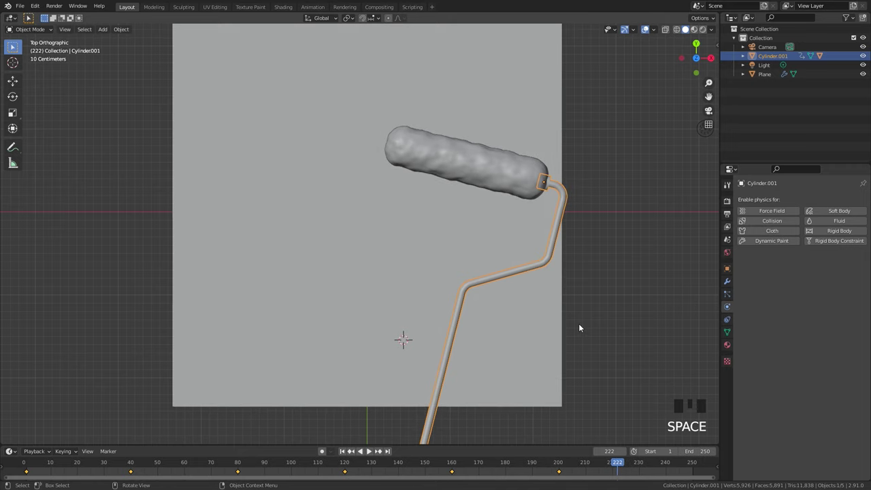
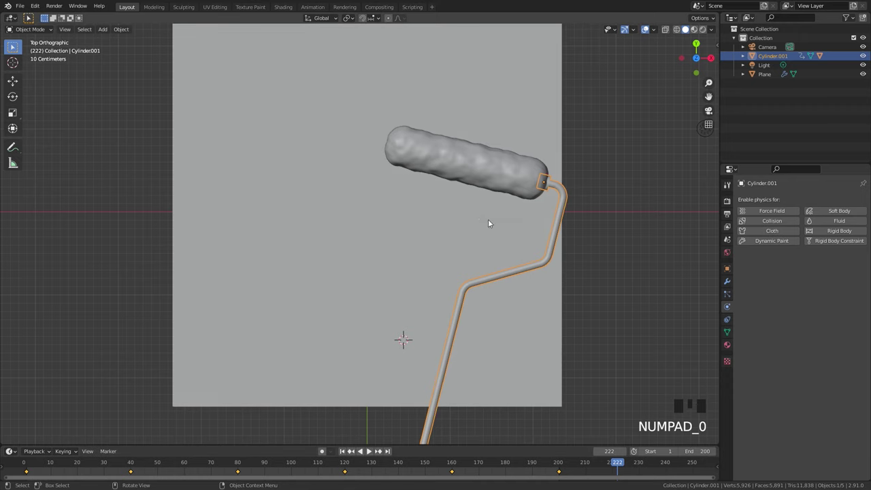
- Close the file browser and show Material.001's nodes in a Shader Editor beside the 3D view
{"action": "left_click_drag", "start_coordinate": [312, 223], "coordinate": [825, 355]}
{"action": "scroll", "scroll_direction": "down", "scroll_amount": 3}
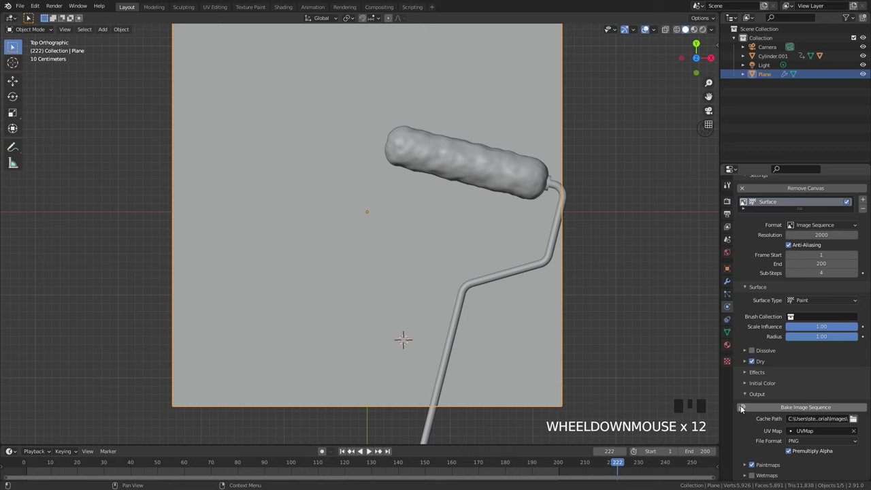
{"action": "key", "text": "ctrl+s"}
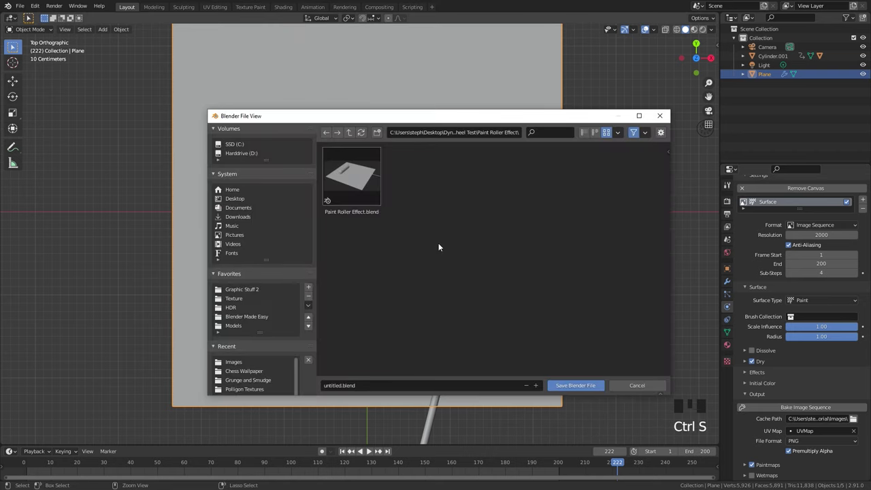
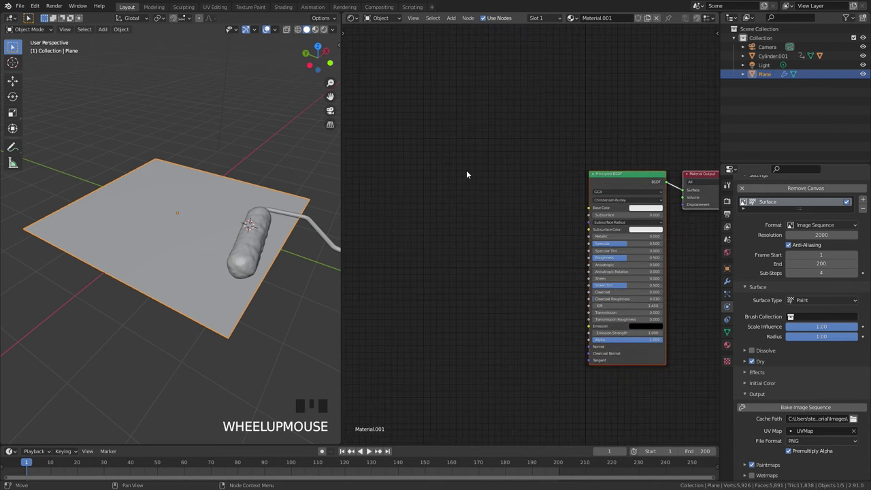
- Add an Image Texture node loading the baked paintmap PNGs as an image sequence
{"action": "key", "text": "shift+a"}
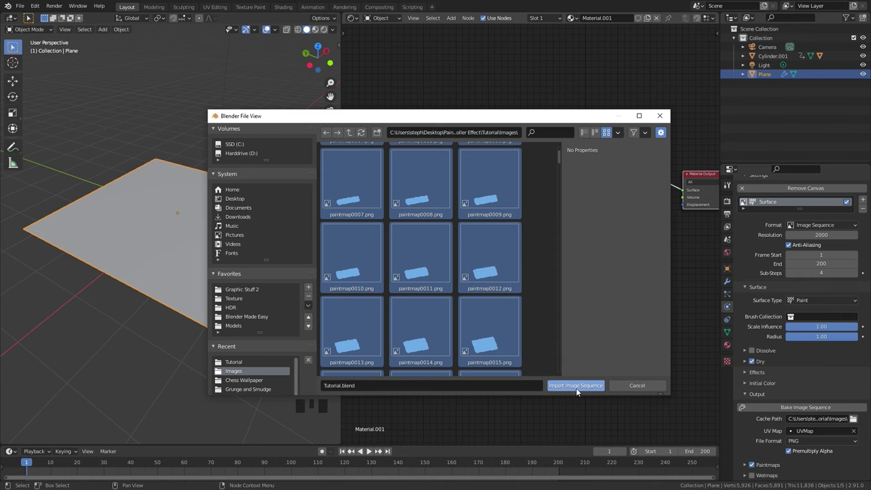
{"action": "scroll", "scroll_direction": "up", "scroll_amount": 3}
{"action": "left_click_drag", "start_coordinate": [586, 210], "coordinate": [449, 132]}
{"action": "left_click_drag", "start_coordinate": [448, 132], "coordinate": [404, 267]}
{"action": "left_click", "coordinate": [478, 138]}
{"action": "scroll", "scroll_direction": "down", "scroll_amount": 3}
{"action": "left_click", "coordinate": [436, 156]}
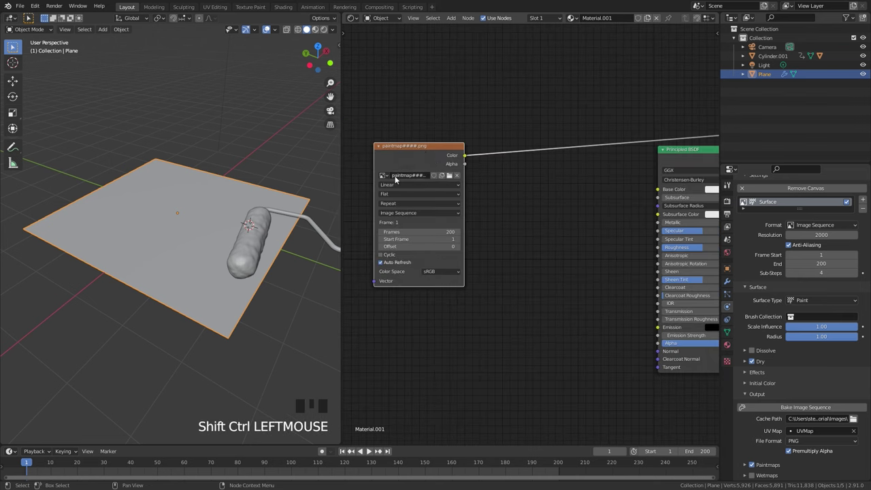
- Feed the image into Base Color and play in Material Preview to see the blue trail
{"action": "key", "text": "z"}
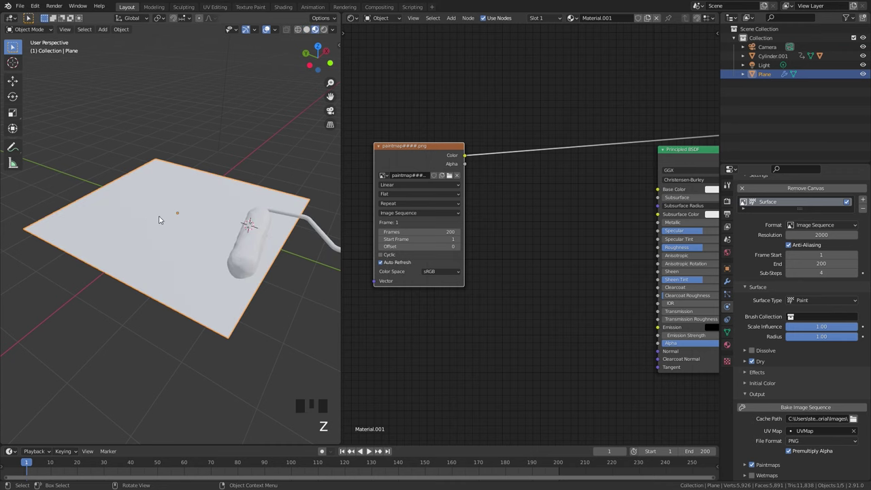
{"action": "scroll", "scroll_direction": "up", "scroll_amount": 3}
{"action": "middle_click", "coordinate": [230, 228]}
{"action": "key", "text": "space"}
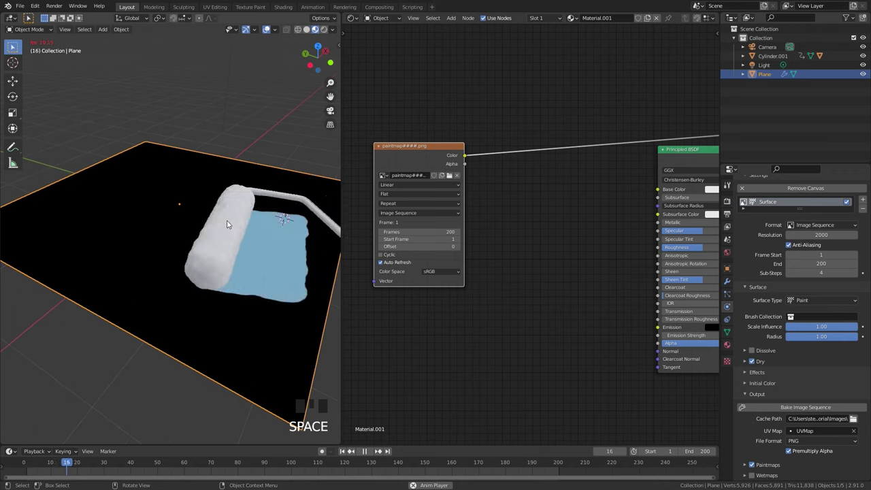
- Stop playback and add a MixRGB node to the plane's material
{"action": "scroll", "scroll_direction": "down", "scroll_amount": 3}
{"action": "left_click_drag", "start_coordinate": [223, 224], "coordinate": [524, 190]}
{"action": "key", "text": "shift+a"}
{"action": "key", "text": "shift+a"}
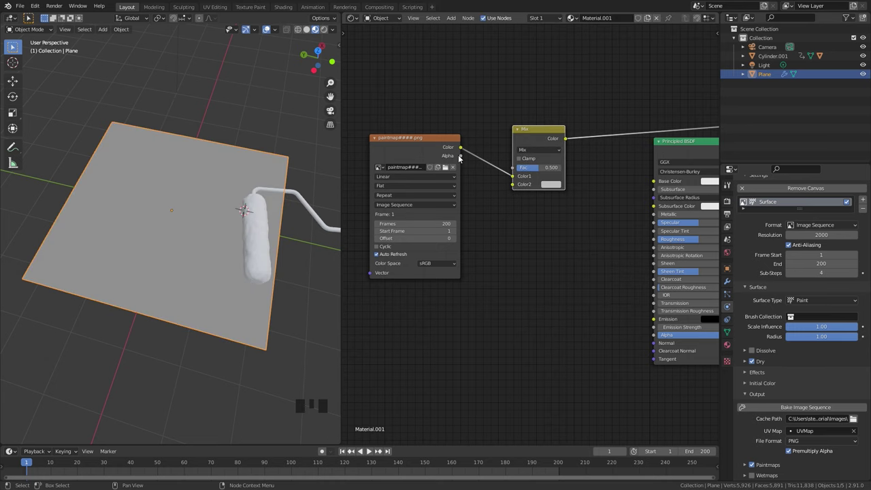
- Wire image Alpha to the mix Fac and Color to Color2 over white, feed Base Color, and play
{"action": "left_click", "coordinate": [462, 157]}
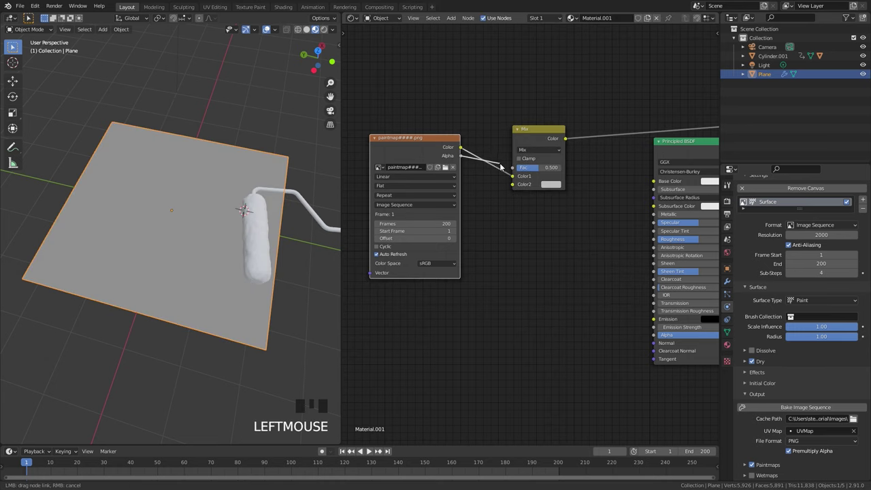
{"action": "scroll", "scroll_direction": "up", "scroll_amount": 3}
{"action": "left_click", "coordinate": [506, 148]}
{"action": "left_click", "coordinate": [562, 154]}
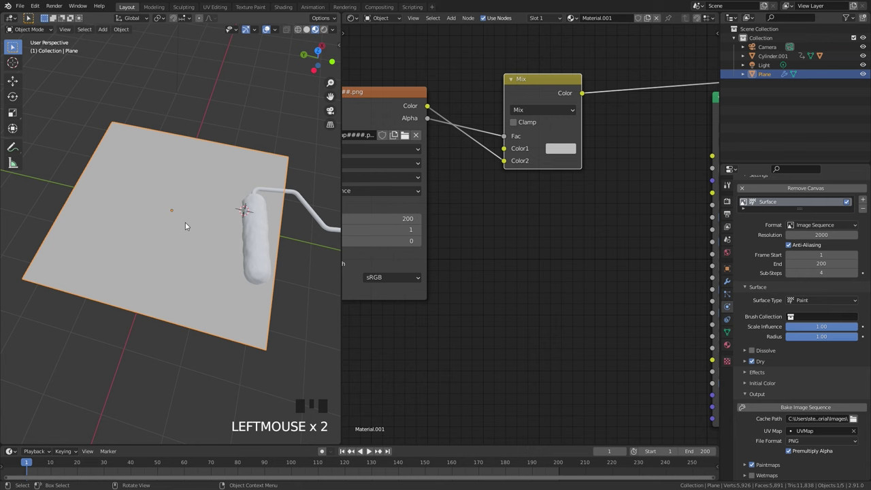
{"action": "scroll", "scroll_direction": "down", "scroll_amount": 3}
{"action": "left_click", "coordinate": [432, 146]}
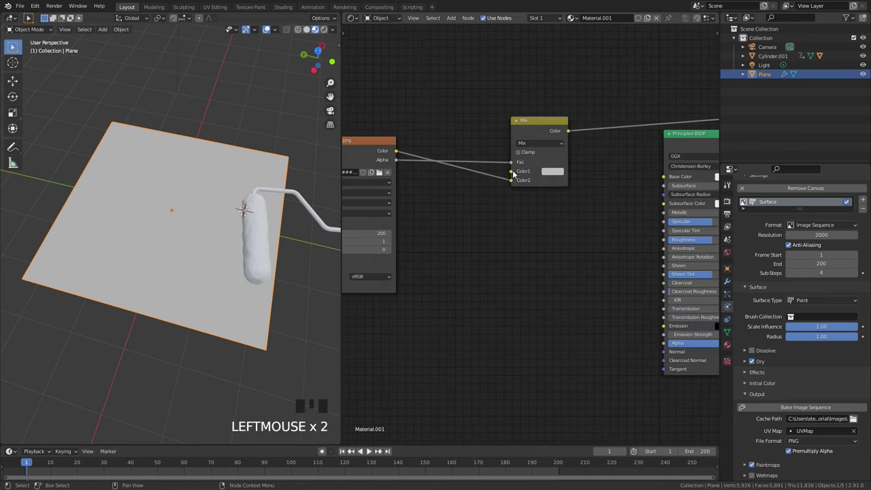
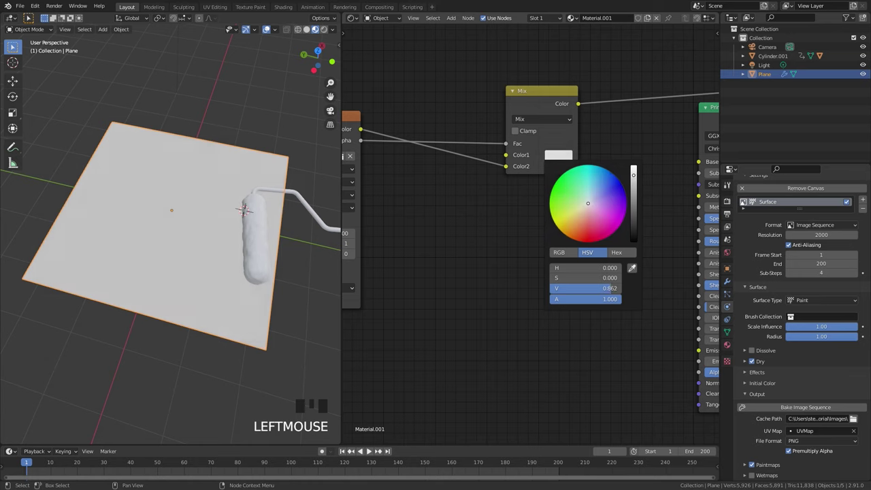
{"action": "key", "text": "space"}
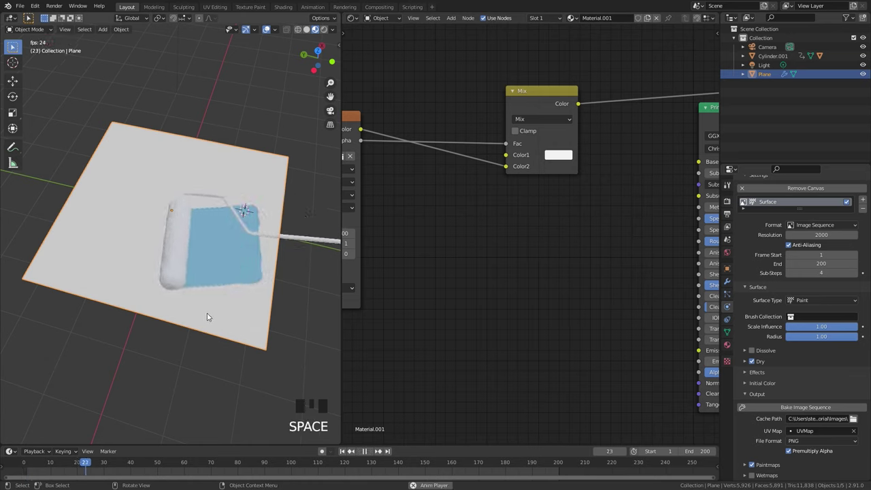
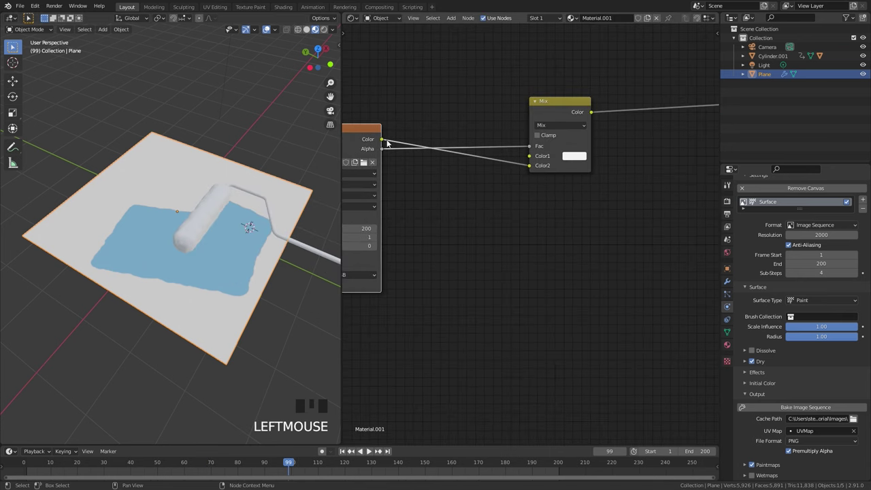
- Insert a Hue/Saturation/Value node (saturation 1.1, value 0.5) and add a Noise Texture node
{"action": "key", "text": "shift+a"}
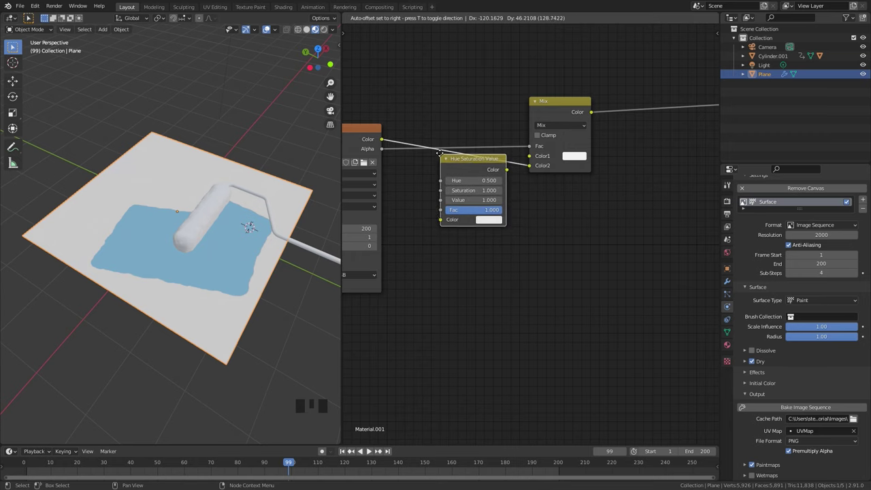
{"action": "key", "text": "g"}
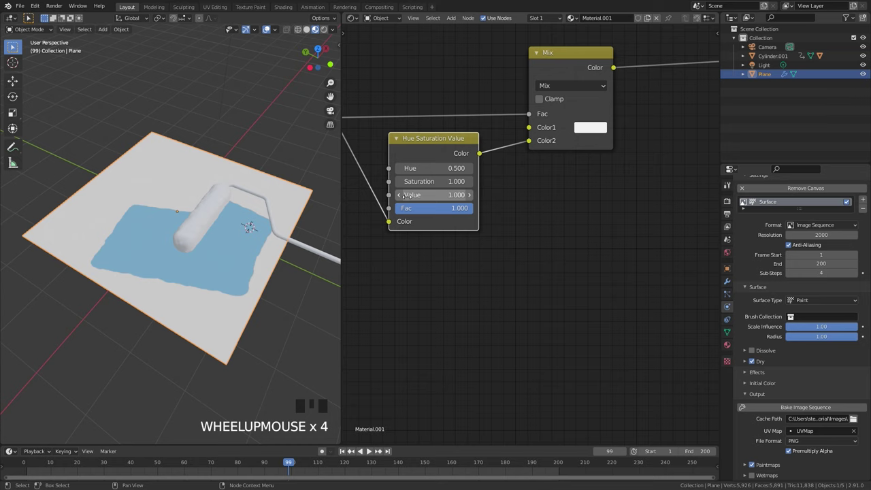
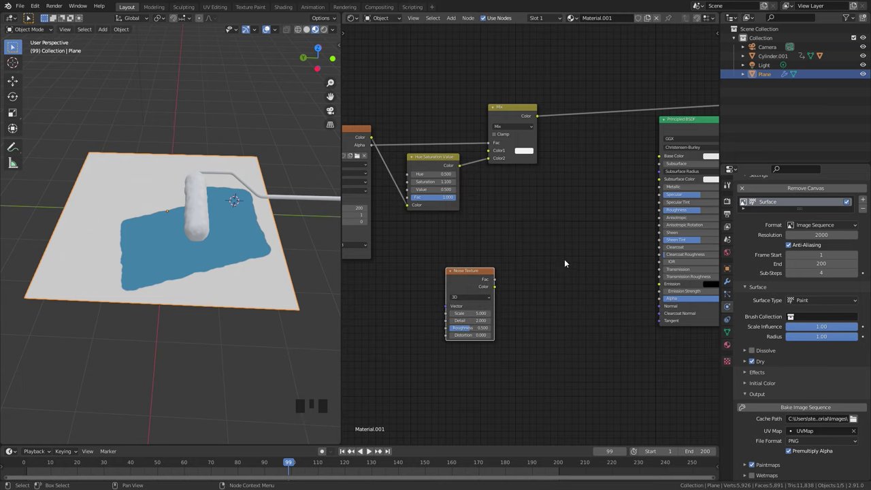
{"action": "key", "text": "shift+a"}
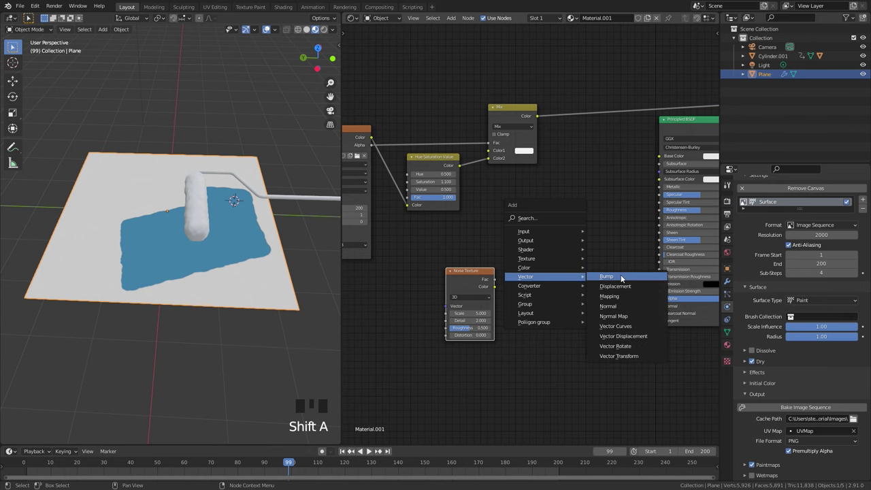
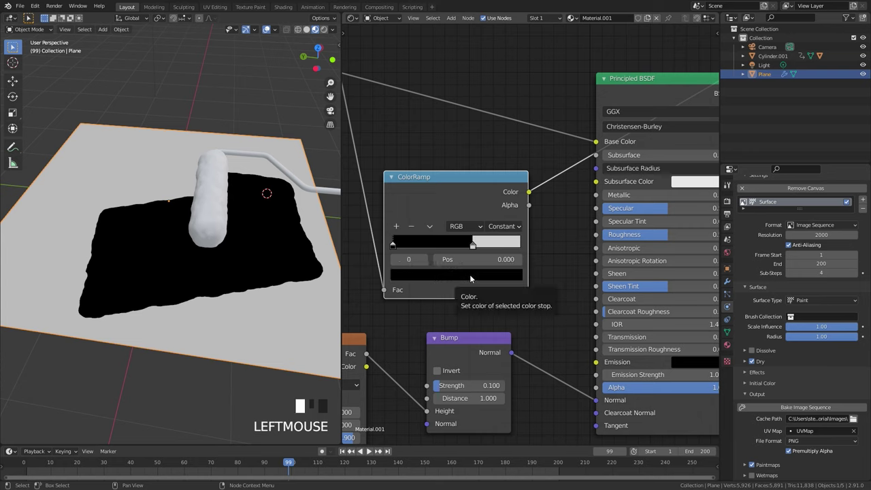
- Set the ColorRamp's first stop to dark grey and plug the ramp into Roughness
{"action": "left_click", "coordinate": [472, 276]}
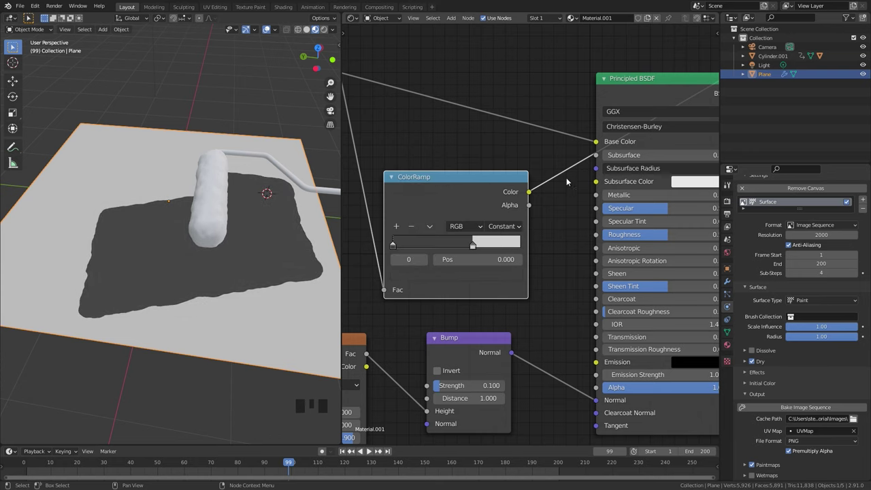
{"action": "left_click_drag", "start_coordinate": [533, 191], "coordinate": [656, 120]}
{"action": "left_click_drag", "start_coordinate": [648, 122], "coordinate": [536, 103]}
{"action": "left_click", "coordinate": [536, 103]}
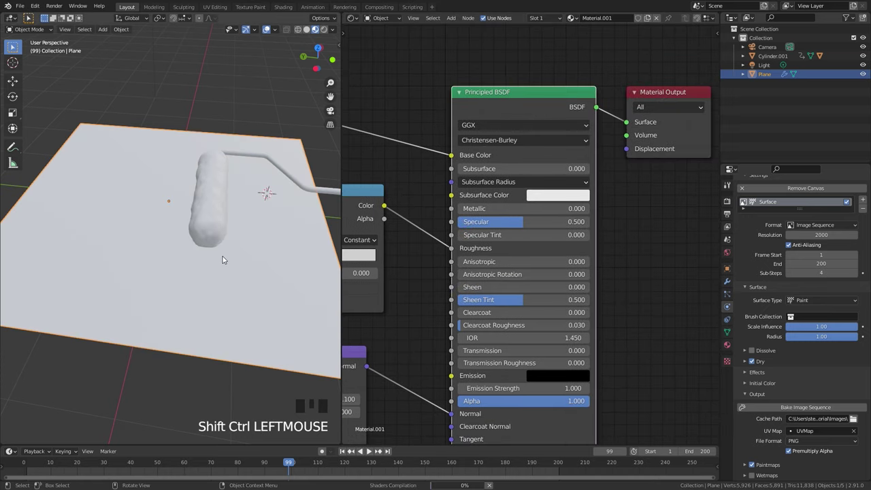
{"action": "left_click_drag", "start_coordinate": [219, 236], "coordinate": [217, 229]}
{"action": "scroll", "scroll_direction": "up", "scroll_amount": 3}
{"action": "left_click_drag", "start_coordinate": [200, 227], "coordinate": [517, 243]}
{"action": "scroll", "scroll_direction": "up", "scroll_amount": 3}
{"action": "left_click", "coordinate": [474, 261]}
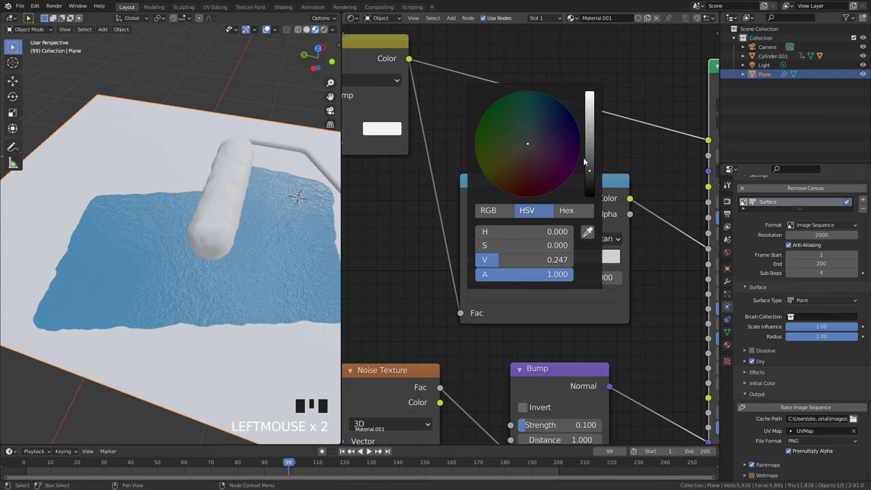
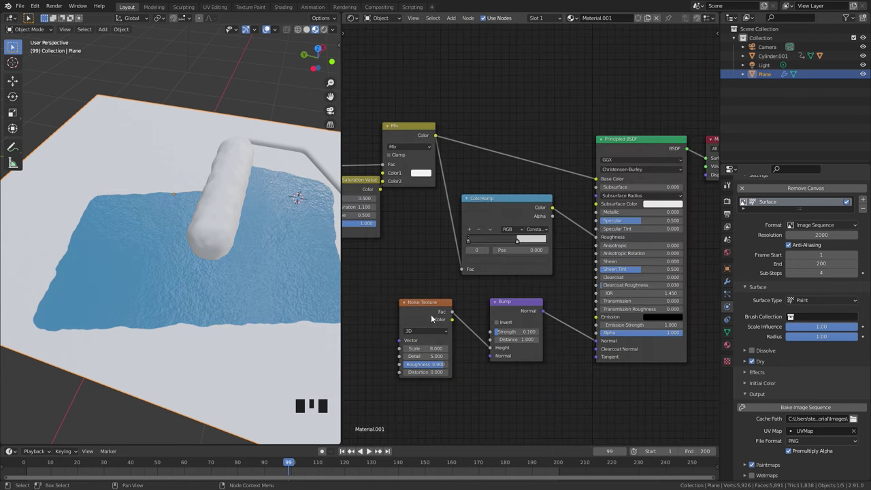
- Wire the Noise Texture through the Bump node into the shader's Normal input
{"action": "left_click", "coordinate": [427, 309]}
{"action": "left_click", "coordinate": [513, 311]}
{"action": "left_click", "coordinate": [634, 146]}
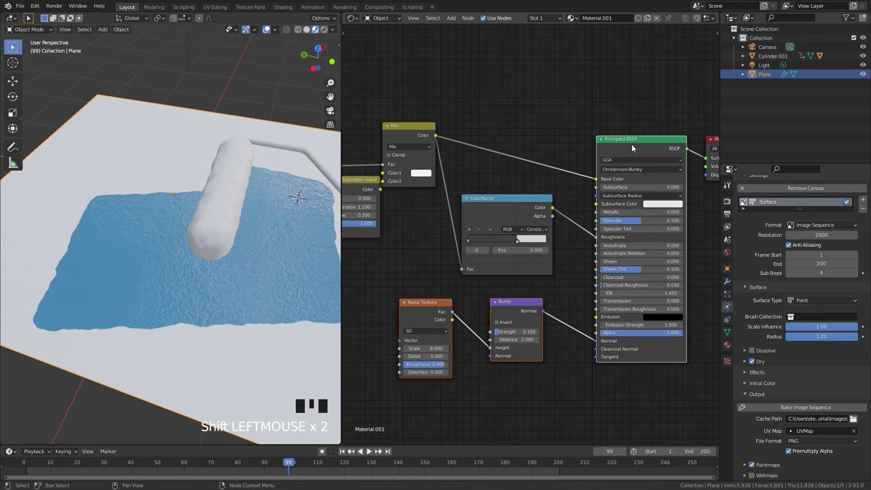
{"action": "key", "text": "ctrl+c"}
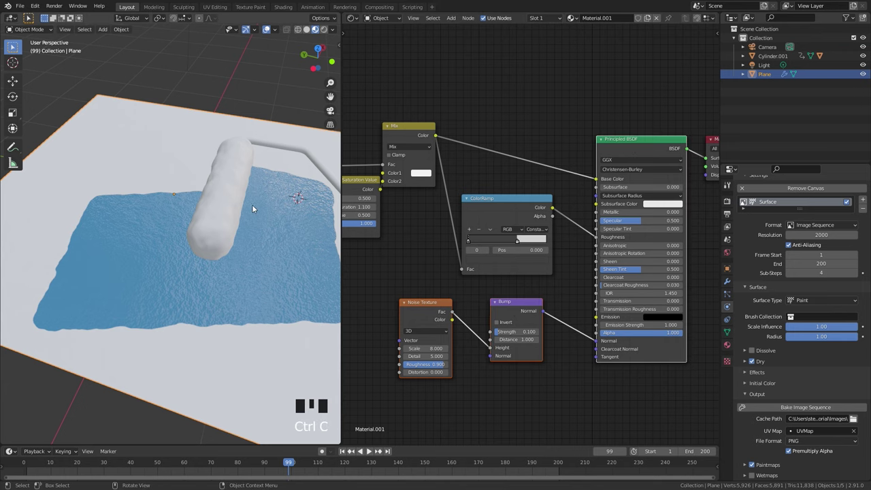
{"action": "left_click", "coordinate": [230, 203]}
- Give the roller a new Material.002 with a blue base colour and bump texture
{"action": "left_click_drag", "start_coordinate": [561, 21], "coordinate": [621, 146]}
{"action": "key", "text": "x"}
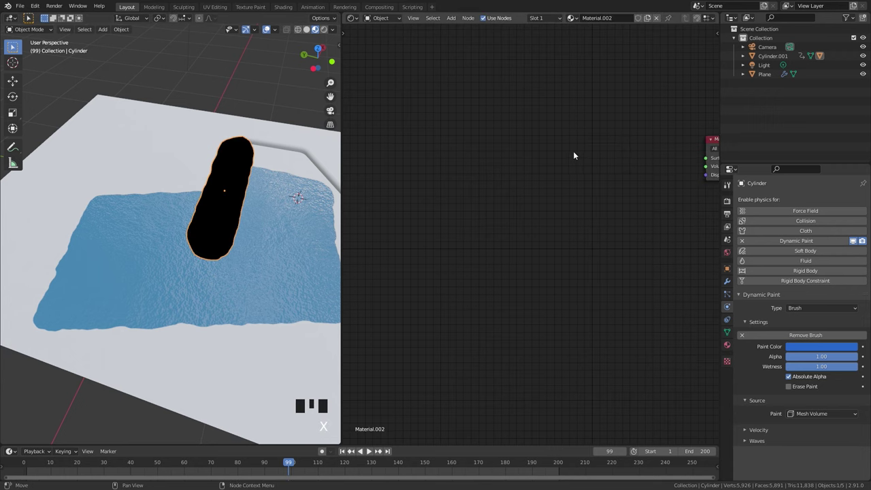
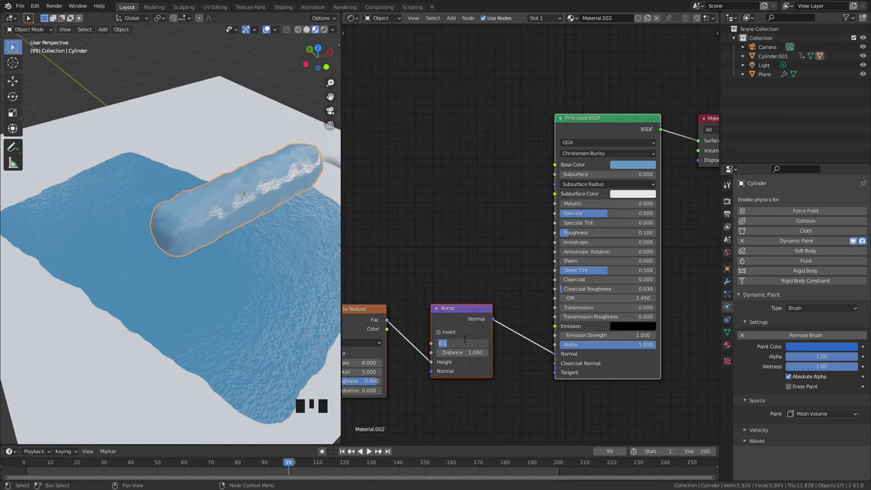
{"action": "left_click_drag", "start_coordinate": [219, 193], "coordinate": [213, 215]}
{"action": "key", "text": "KP_7"}
{"action": "scroll", "scroll_direction": "up", "scroll_amount": 3}
- Give the handle a new Material.003, fully metallic with 0.2 roughness, as shiny silver
{"action": "left_click", "coordinate": [644, 166]}
{"action": "left_click_drag", "start_coordinate": [202, 231], "coordinate": [288, 179]}
{"action": "left_click", "coordinate": [289, 179]}
{"action": "left_click_drag", "start_coordinate": [570, 21], "coordinate": [615, 213]}
{"action": "left_click_drag", "start_coordinate": [615, 214], "coordinate": [652, 165]}
{"action": "left_click", "coordinate": [651, 165]}
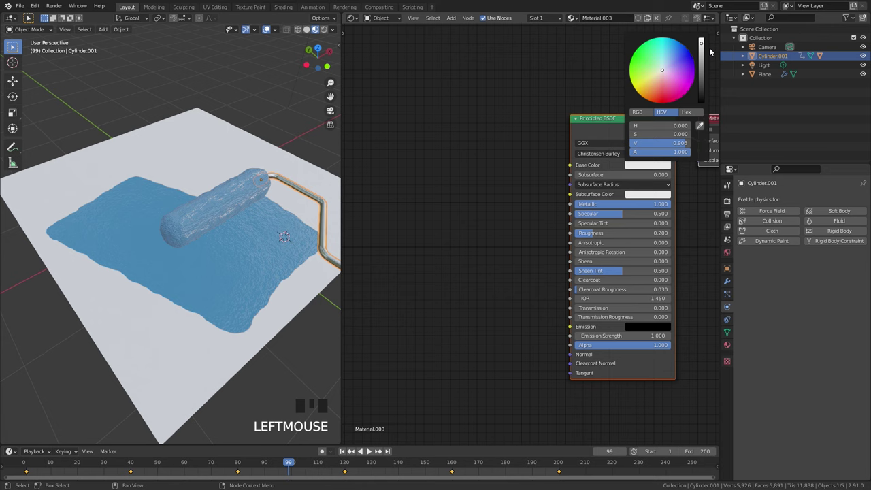
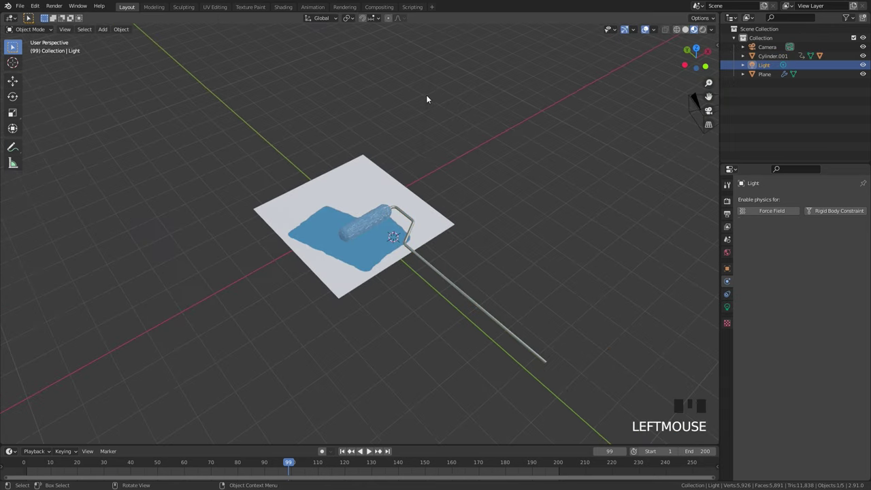
- Maximize the 3D view, look from the top, and move the light beside the plane
{"action": "key", "text": "g"}
{"action": "key", "text": "KP_7"}
{"action": "scroll", "scroll_direction": "up", "scroll_amount": 3}
{"action": "key", "text": "g"}
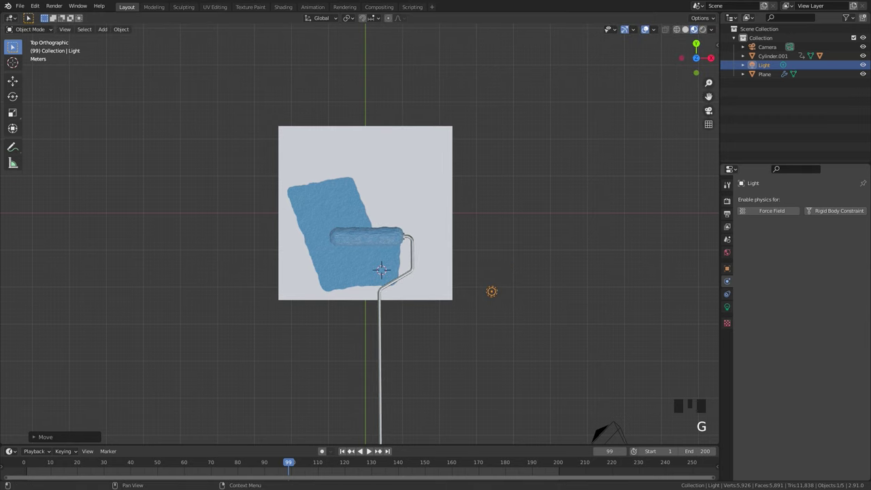